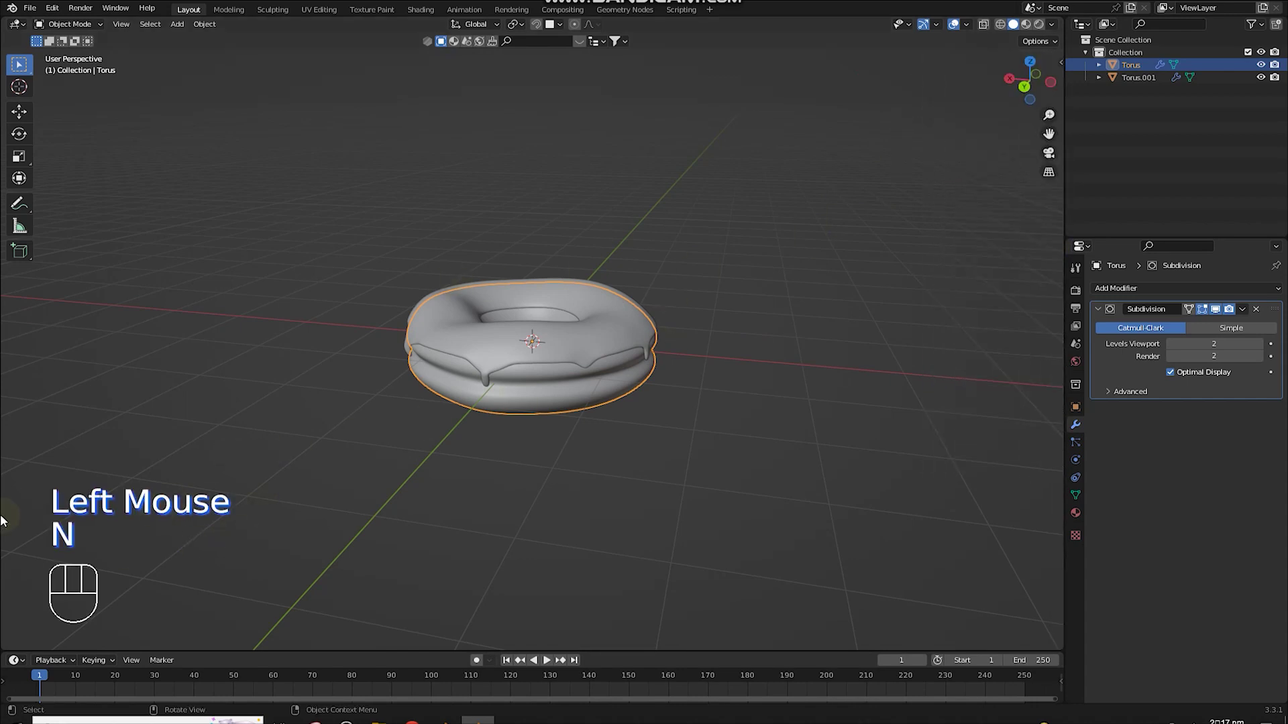
Step: Orbit and zoom around the donut to inspect the icing drips from several angles
middle_click(307, 524)
scroll("up", 3)
left_click_drag(554, 493, 743, 486)
scroll("up", 3)
scroll("down", 3)
left_click_drag(456, 458, 546, 488)
scroll("down", 3)
scroll("up", 3)
left_click_drag(634, 438, 403, 450)
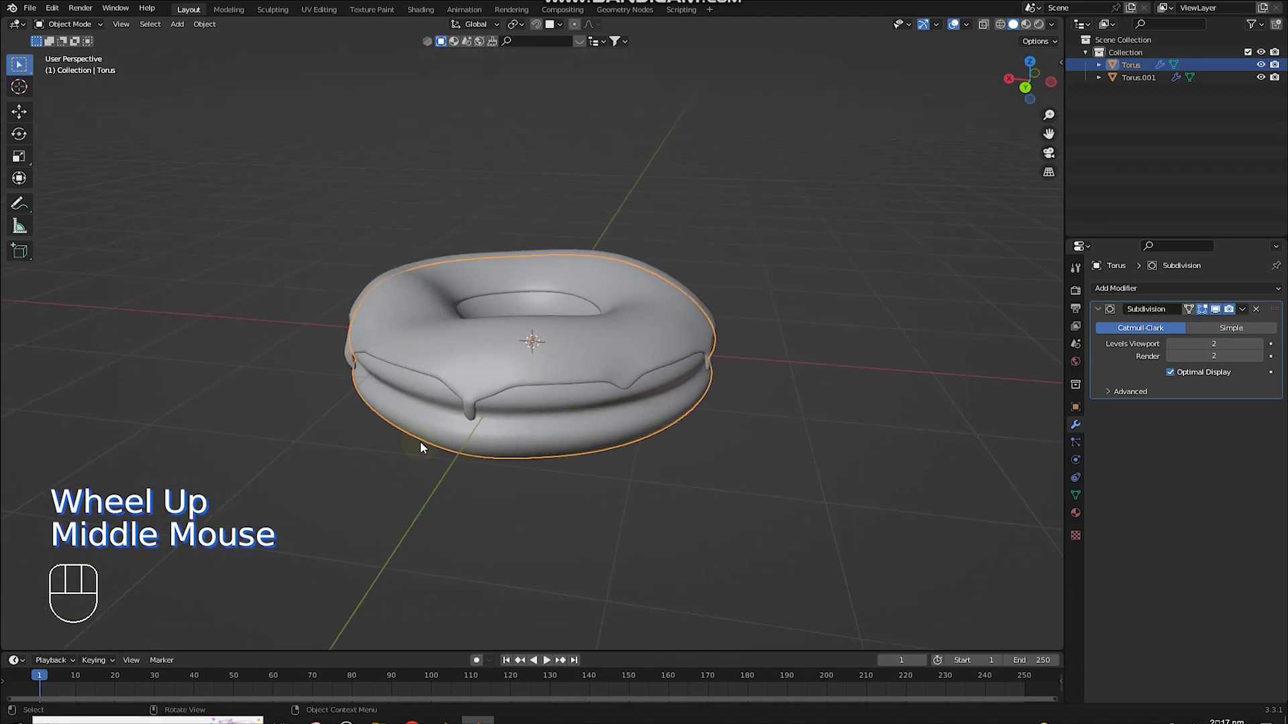
scroll("up", 3)
left_click_drag(623, 418, 596, 429)
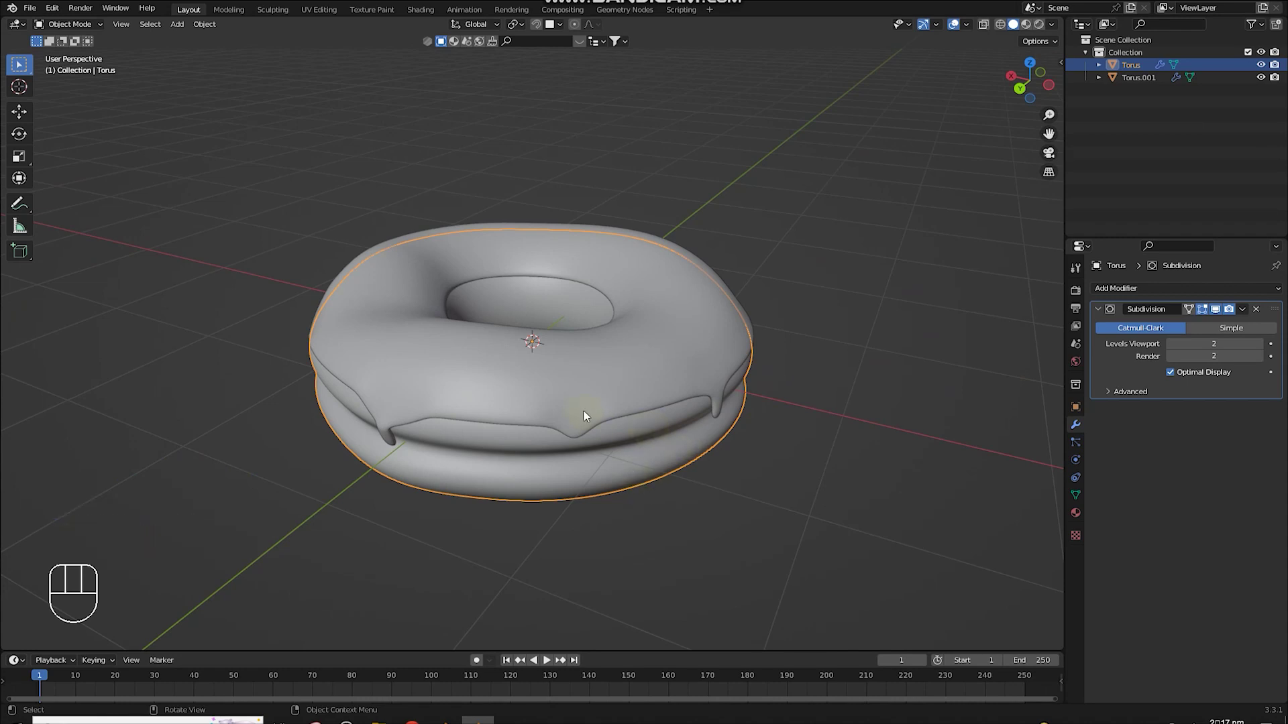
left_click_drag(683, 505, 685, 455)
left_click_drag(585, 376, 621, 413)
left_click(623, 410)
scroll("up", 3)
left_click_drag(693, 485, 699, 463)
scroll("down", 3)
right_click(625, 351)
left_click_drag(625, 351, 707, 386)
scroll("down", 3)
Step: Hide the donut and icing and switch to back orthographic view
left_click(896, 321)
key("a")
key("h")
left_click(1039, 93)
scroll("up", 3)
Step: Add a UV sphere, shrink it to a tenth of its size and enter Edit Mode
key("shift+a")
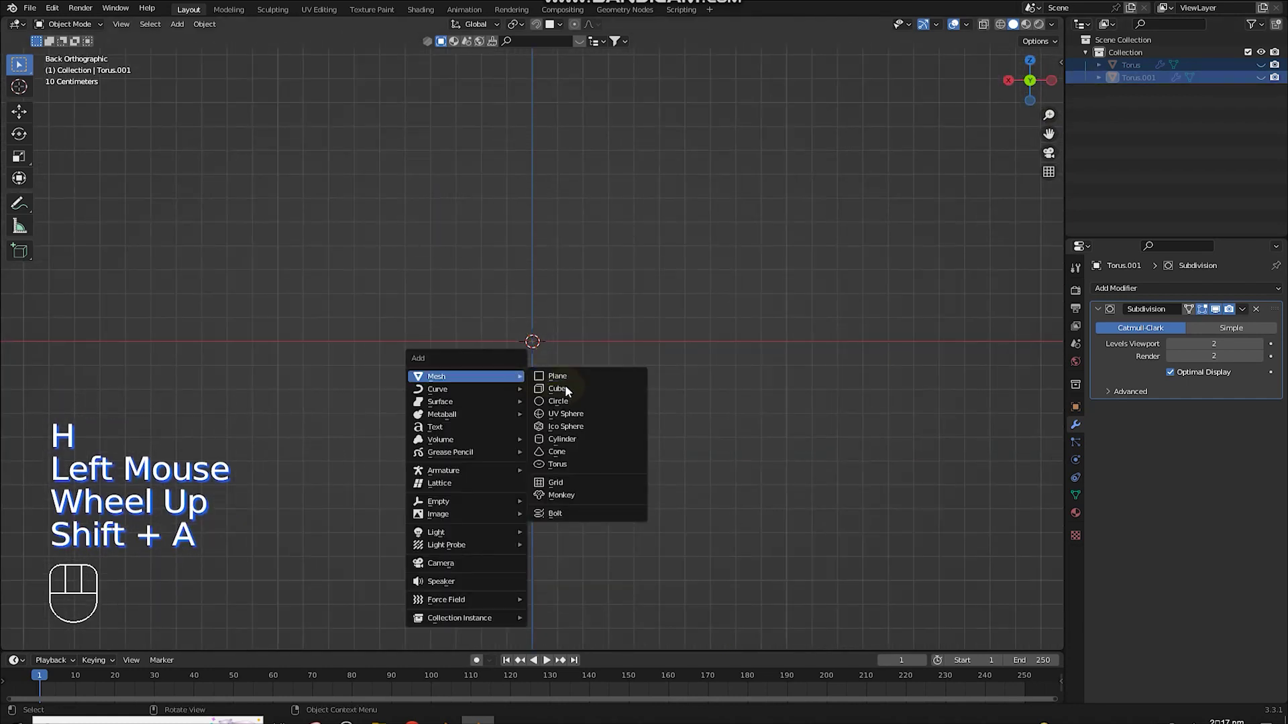
key("a")
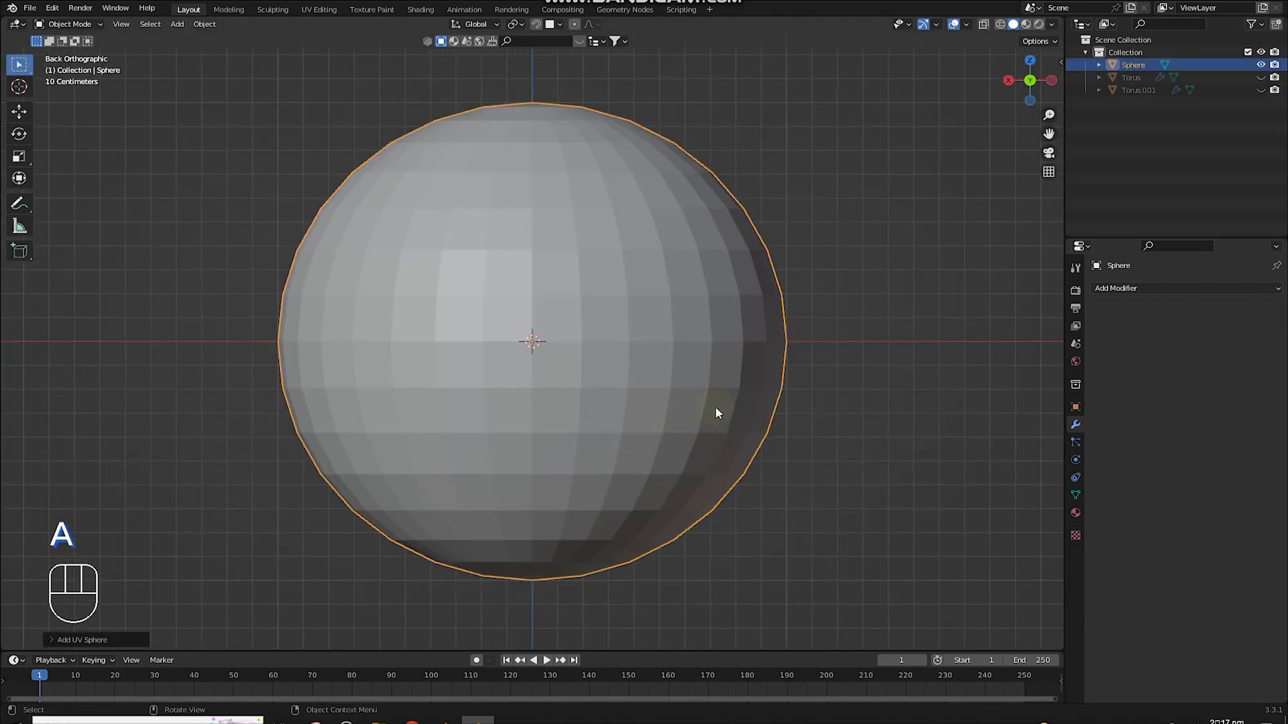
right_click(550, 339)
key("s")
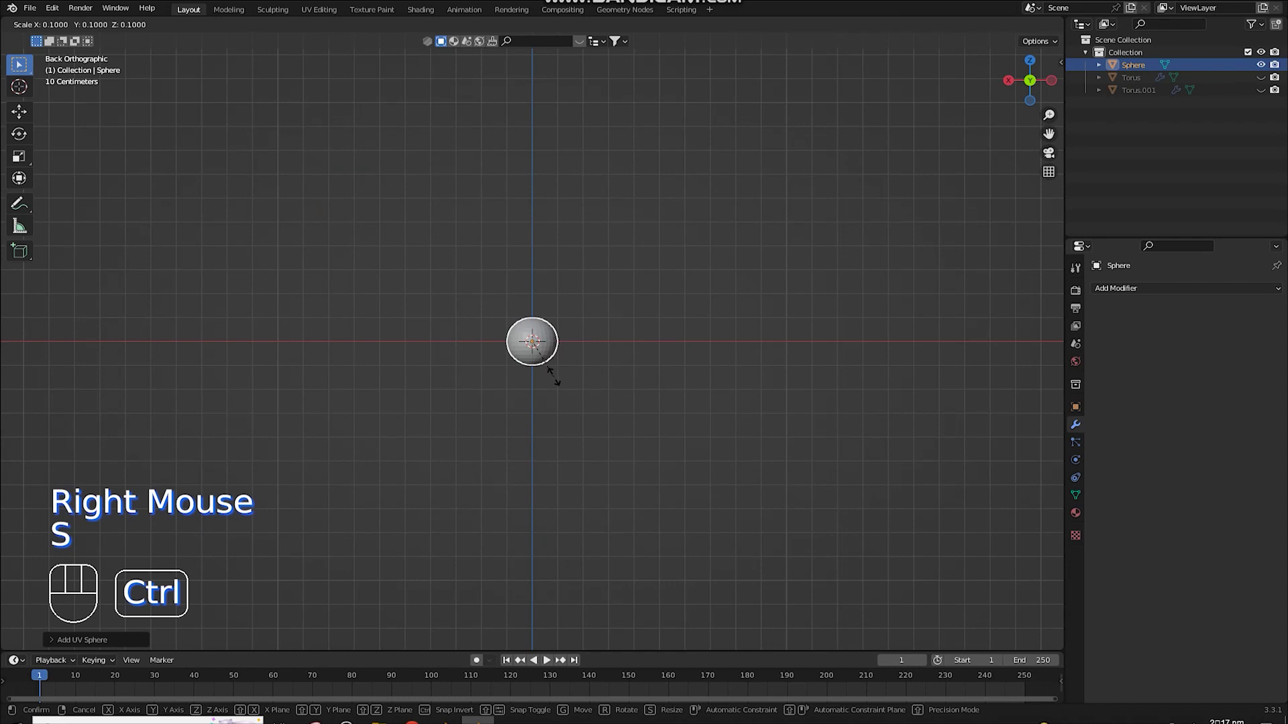
left_click(561, 383)
scroll("up", 3)
key("Tab")
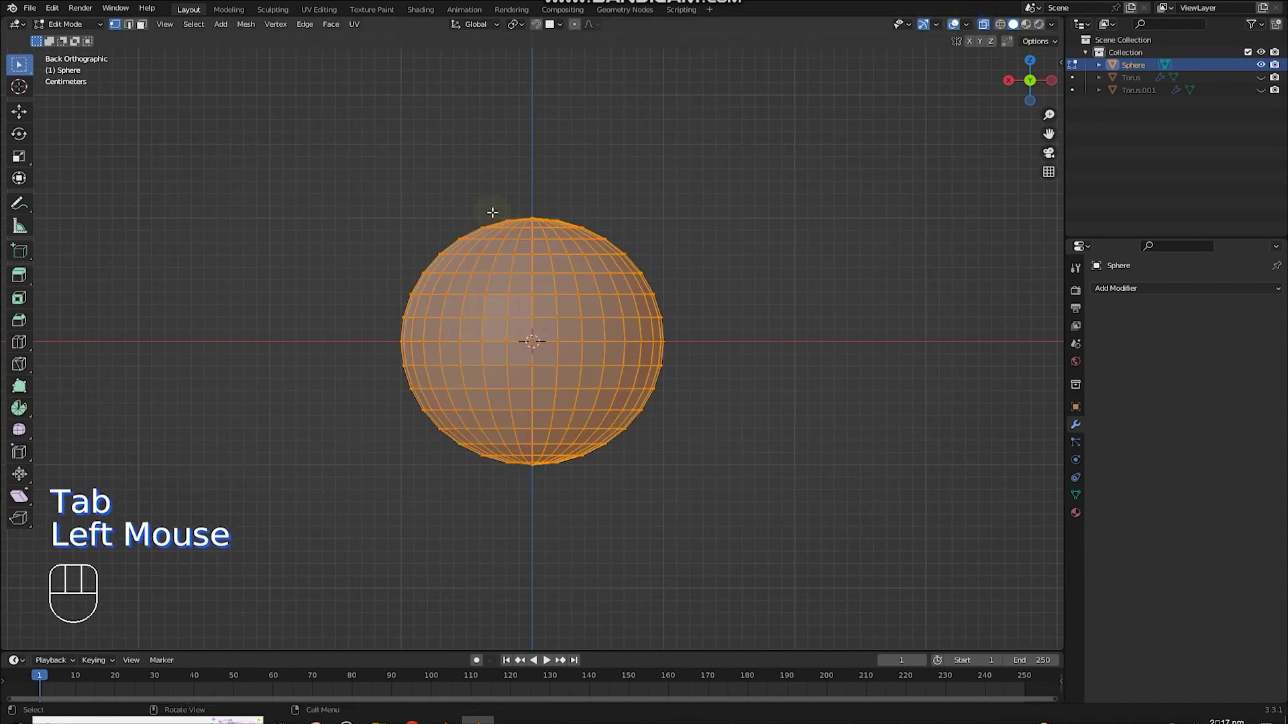
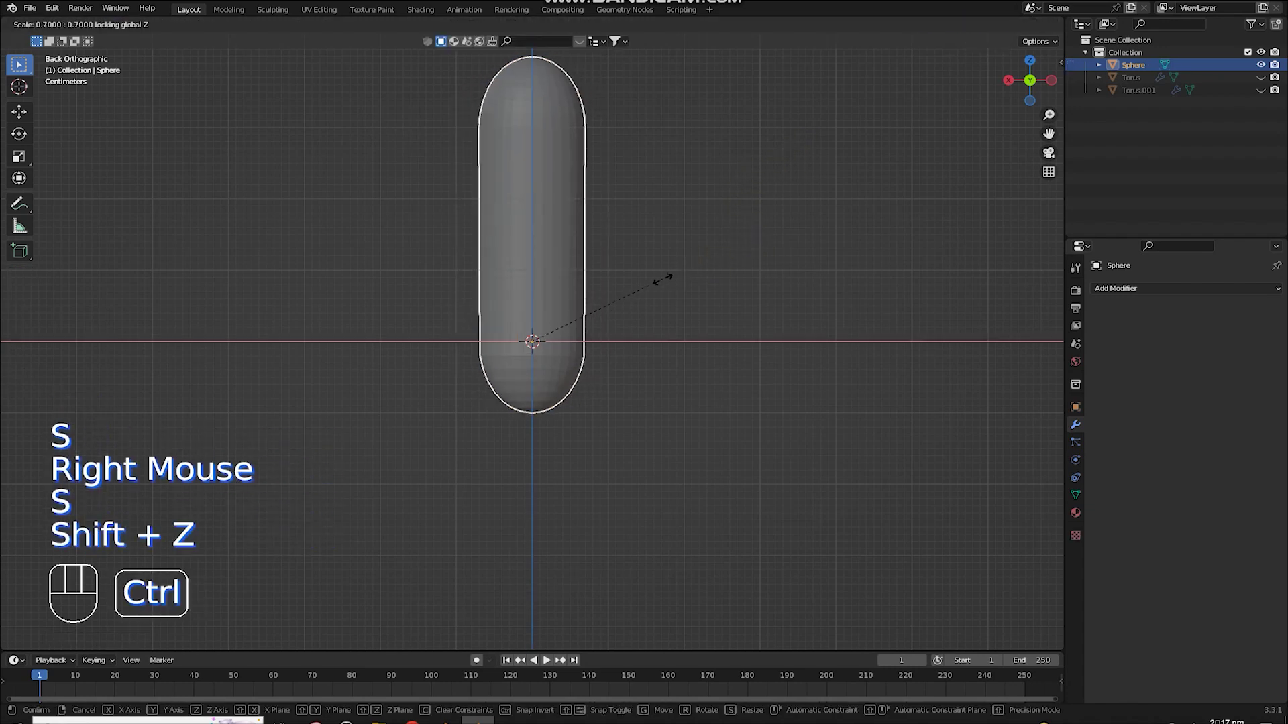
Step: Slim the capsule to 0.7 width and adjust its height along Z
left_click(664, 284)
key("s")
key("z")
left_click(686, 363)
key("s")
left_click(615, 346)
scroll("down", 3)
Step: Duplicate the capsule with Shift+D and slide the copy beside it along X
key("shift+d")
scroll("down", 3)
right_click(615, 344)
key("g")
key("x")
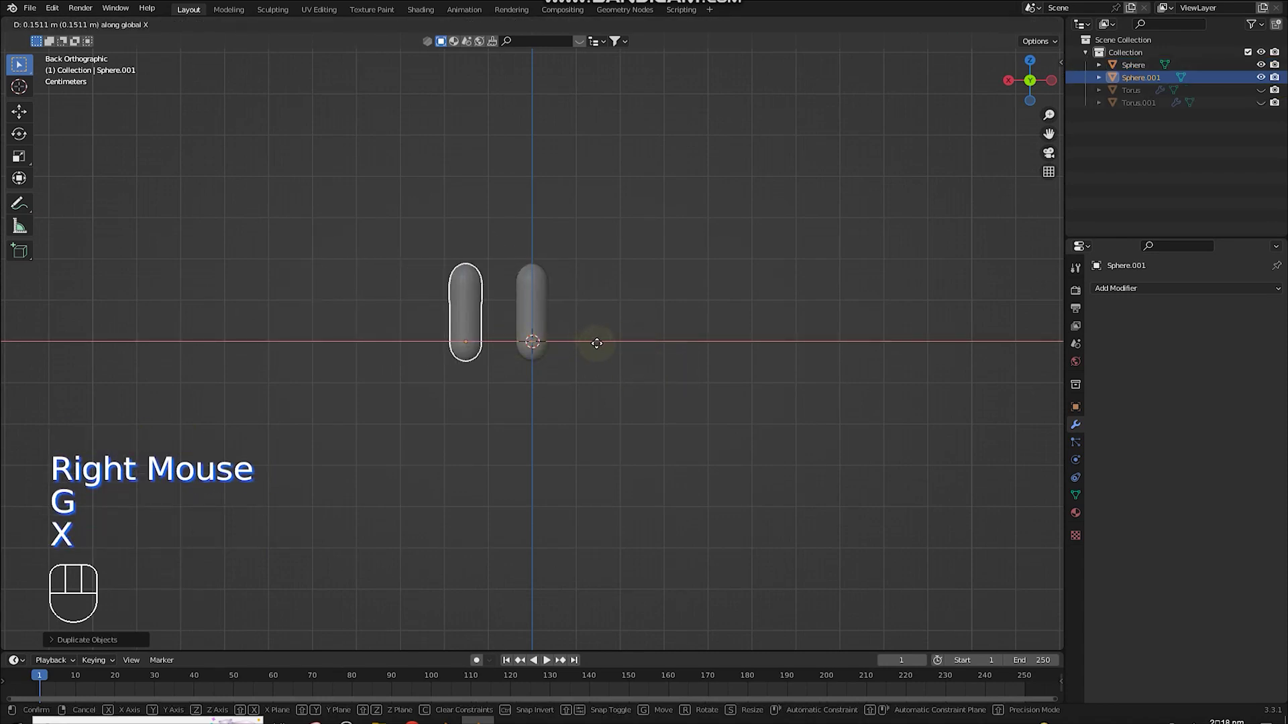
left_click(603, 349)
Step: Scale the copy to about 0.7 along Z, reposition it, and start editing its vertices
key("s")
key("x")
right_click(621, 359)
key("s")
left_click(767, 413)
key("g")
key("z")
left_click(553, 320)
key("s")
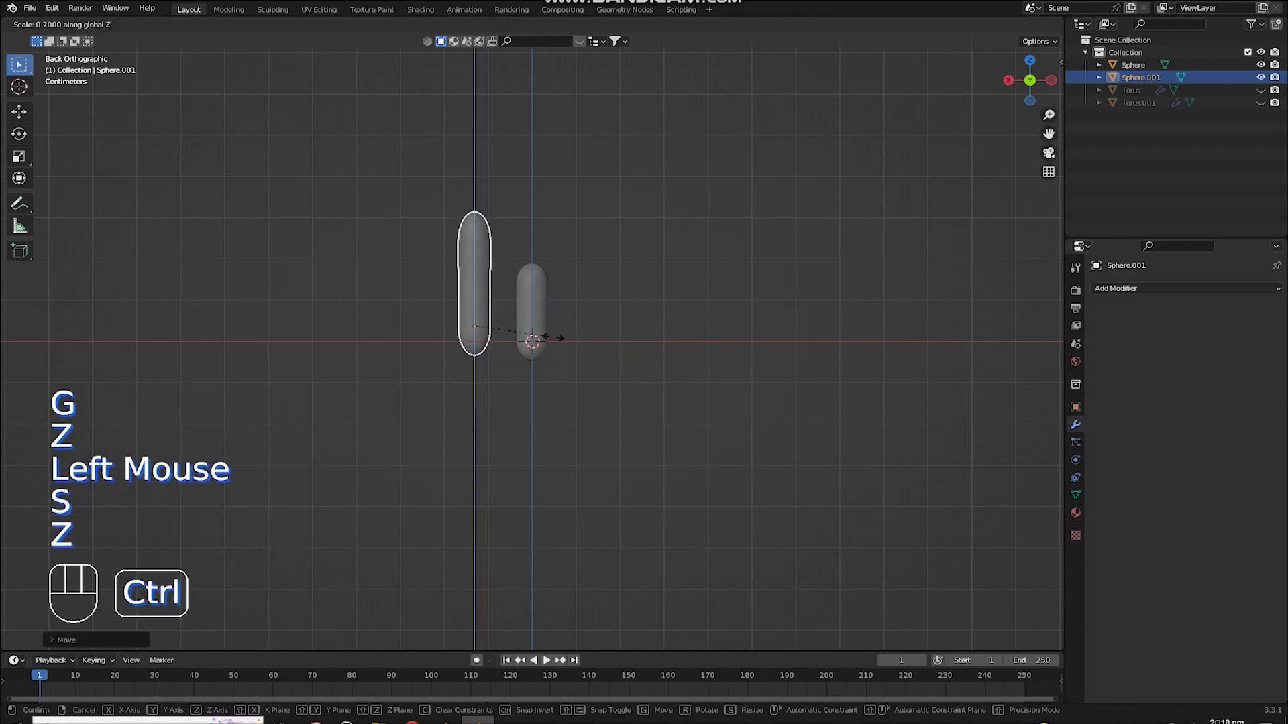
left_click(566, 344)
key("Tab")
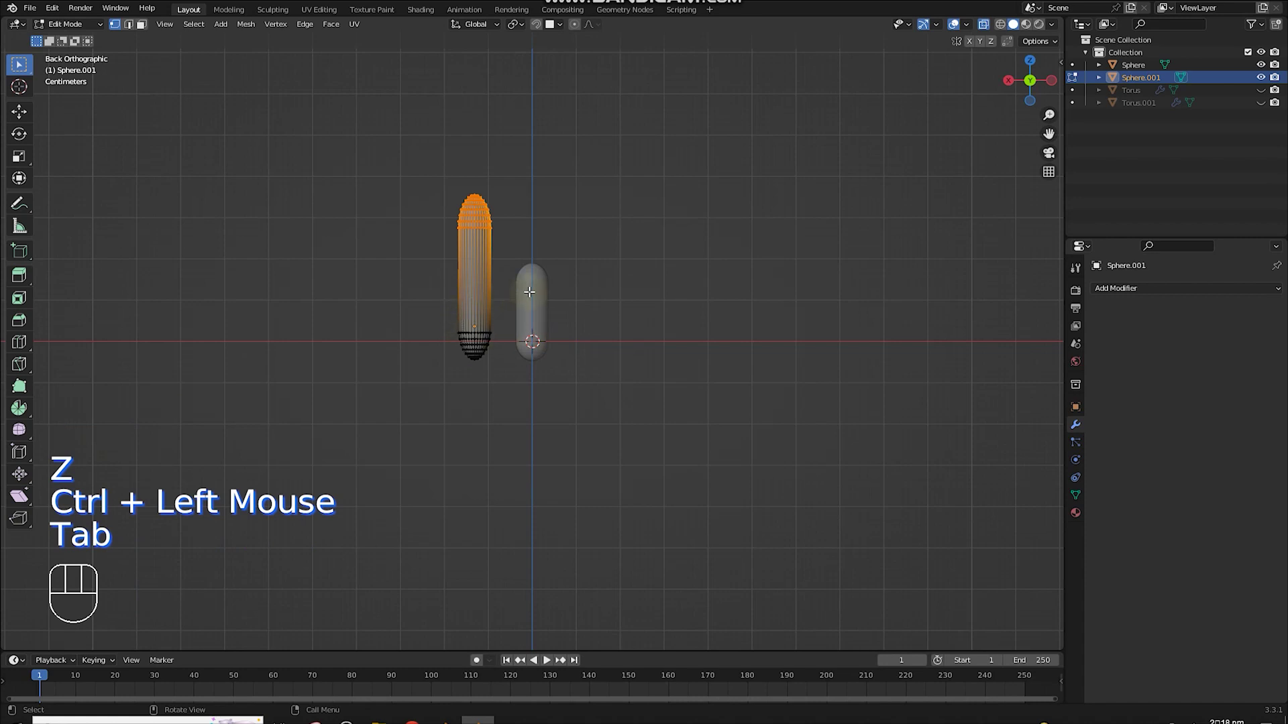
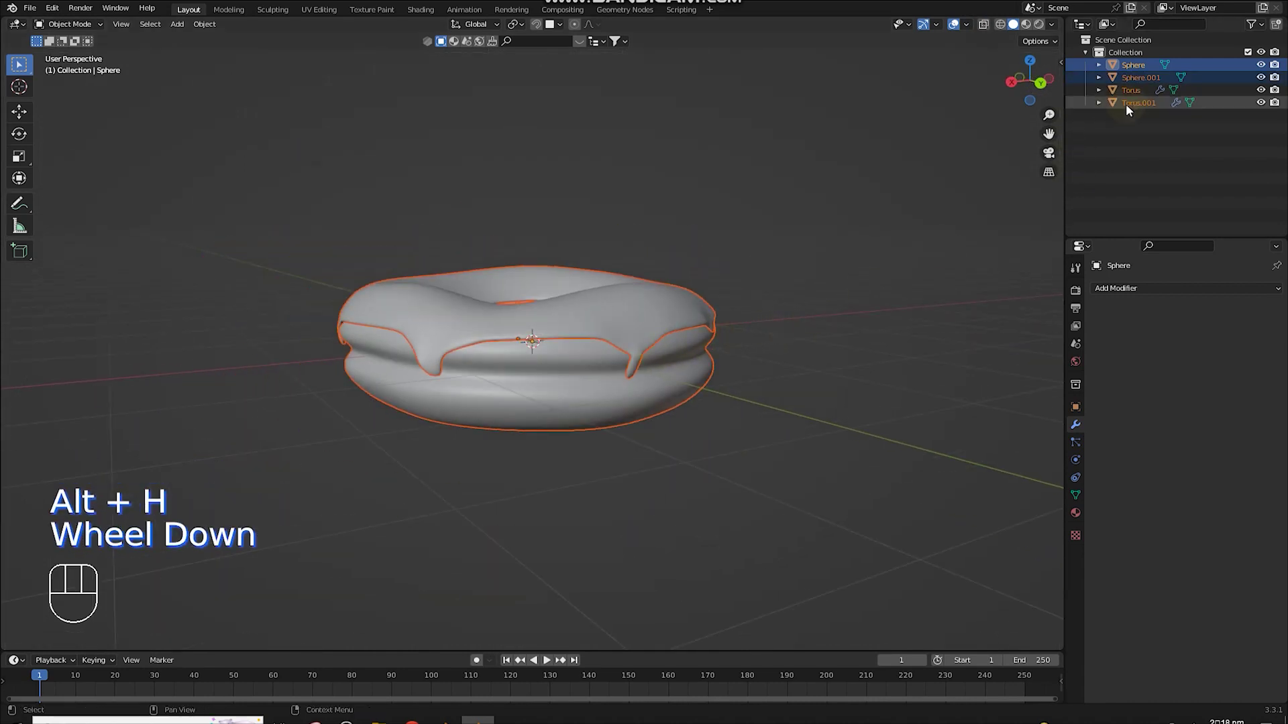
Step: Show the donut and icing again using the Outliner toggles
left_click(1144, 107)
left_click(1146, 86)
left_click(1144, 70)
scroll("down", 3)
Step: Move the sprinkle capsules aside along X, away from the donut
middle_click(564, 401)
key("g")
key("x")
left_click(851, 381)
scroll("up", 3)
left_click_drag(840, 373, 779, 363)
scroll("up", 3)
middle_click(786, 386)
scroll("down", 3)
key("g")
left_click_drag(1063, 487, 1064, 487)
scroll("down", 3)
key("g")
left_click(775, 447)
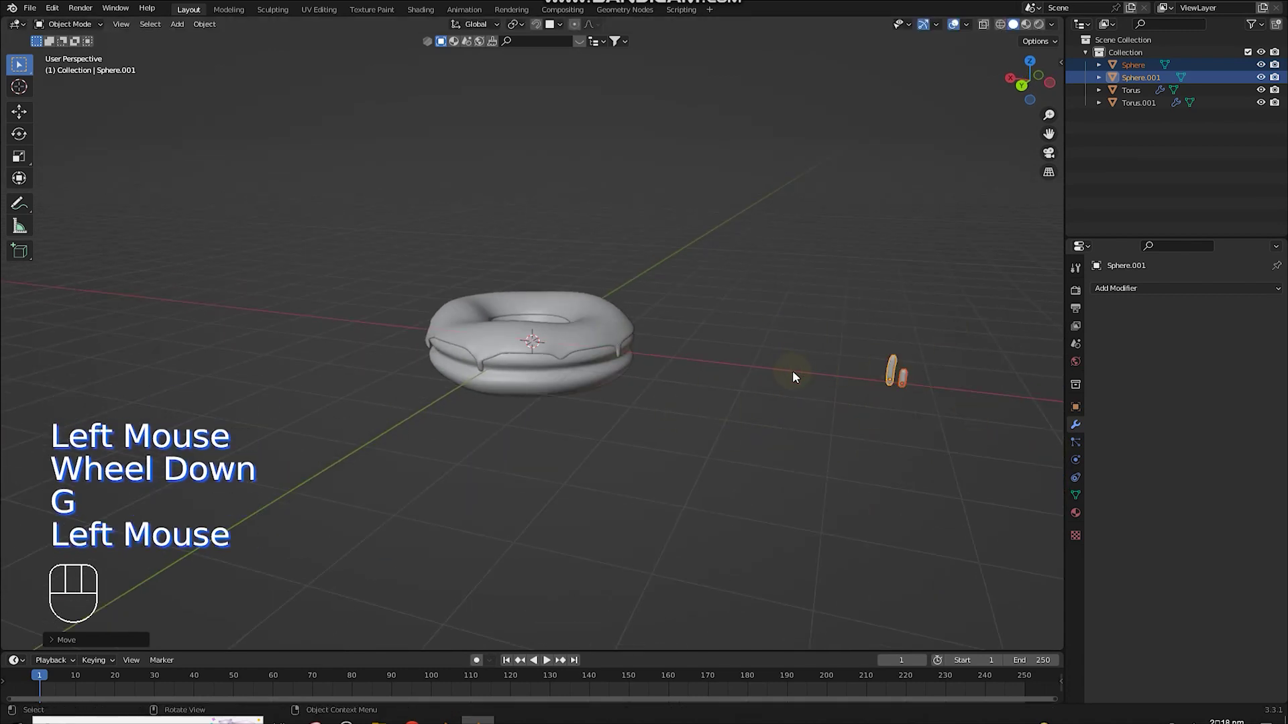
Step: Add a camera to the scene with Shift+A
middle_click(699, 405)
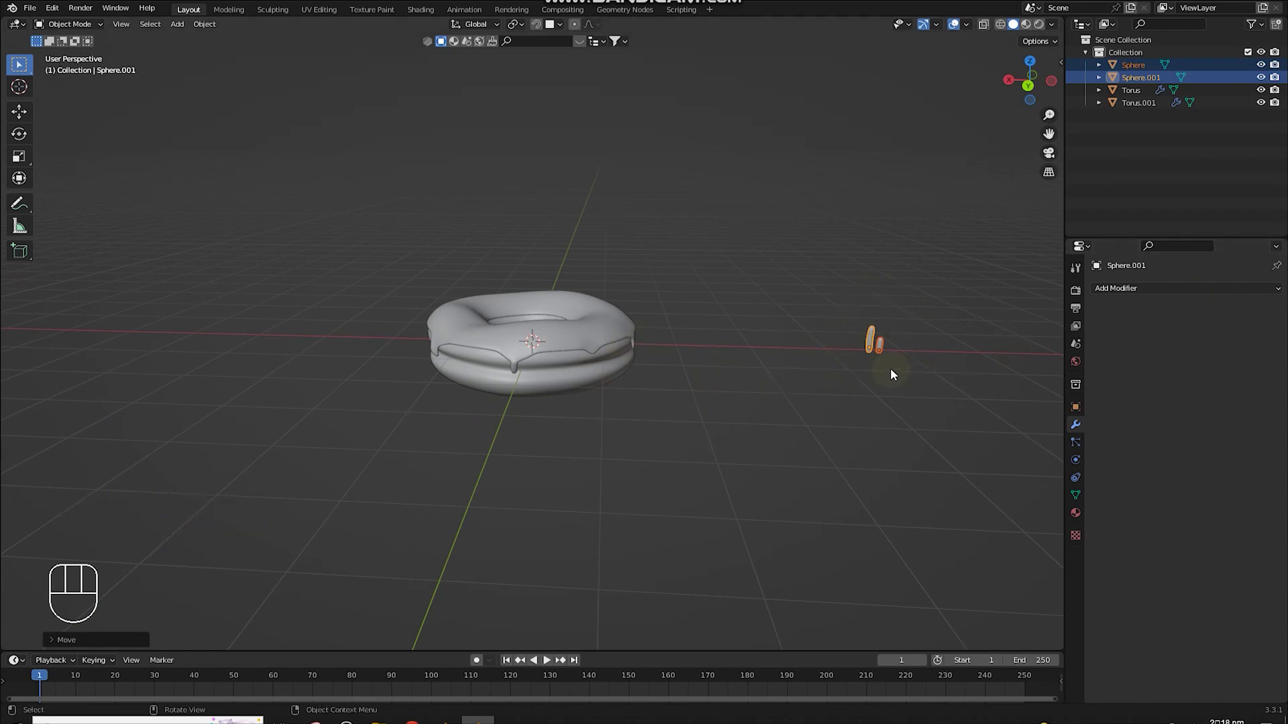
left_click(887, 371)
left_click(840, 294)
key("shift+a")
scroll("down", 3)
middle_click(607, 421)
scroll("up", 3)
Step: Find a good shot angle on the donut and snap the camera to it (Ctrl+Alt+Numpad0)
left_click_drag(620, 415, 615, 438)
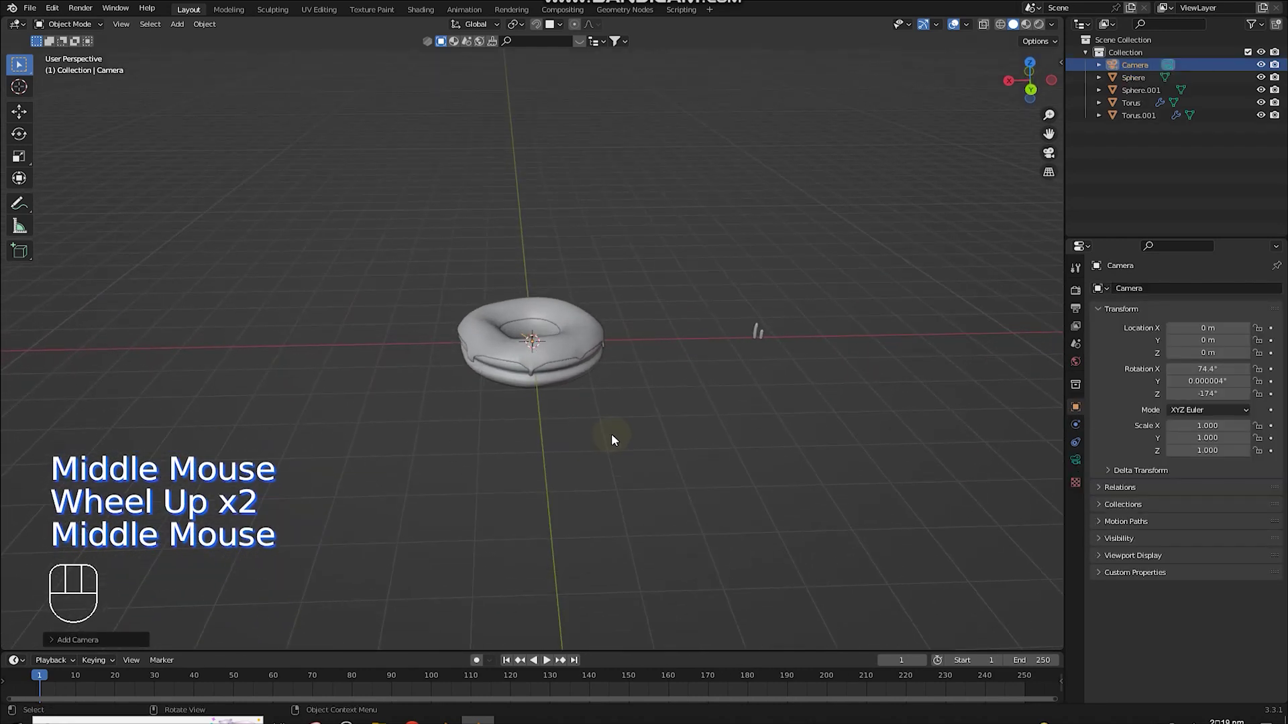
left_click_drag(601, 441, 583, 439)
scroll("down", 3)
left_click_drag(587, 440, 605, 438)
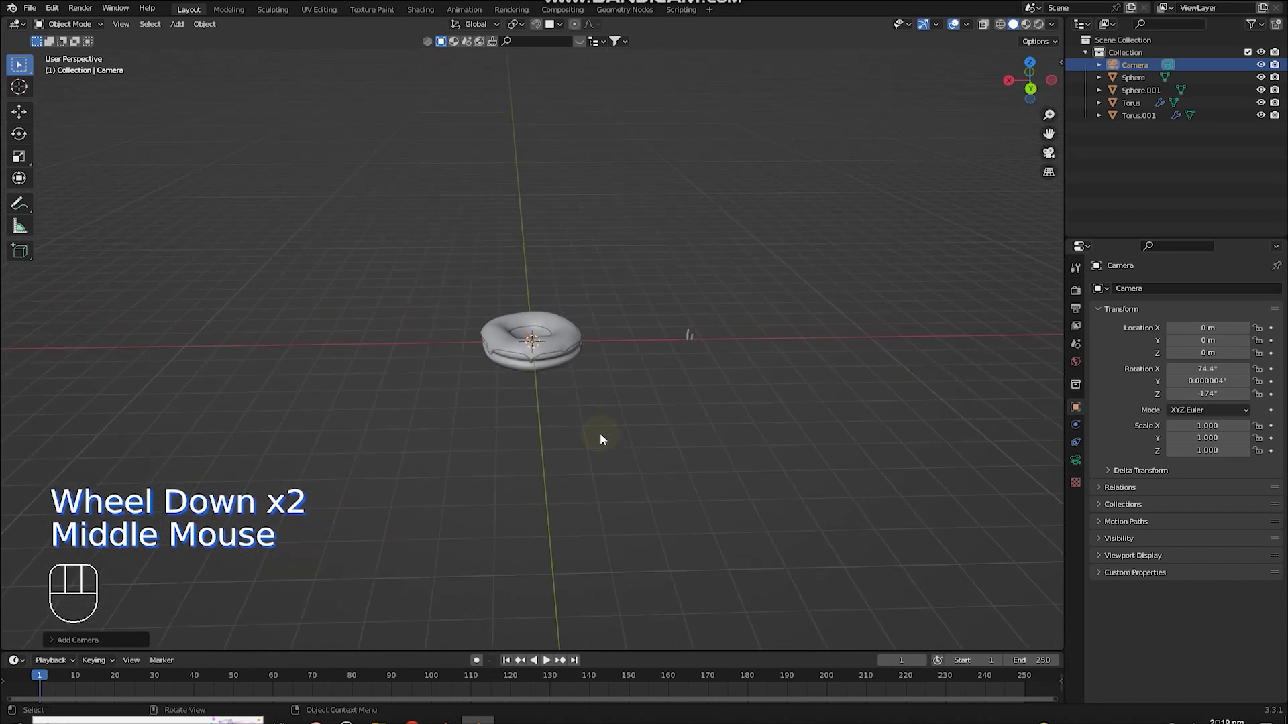
key("ctrl+alt+KP_0")
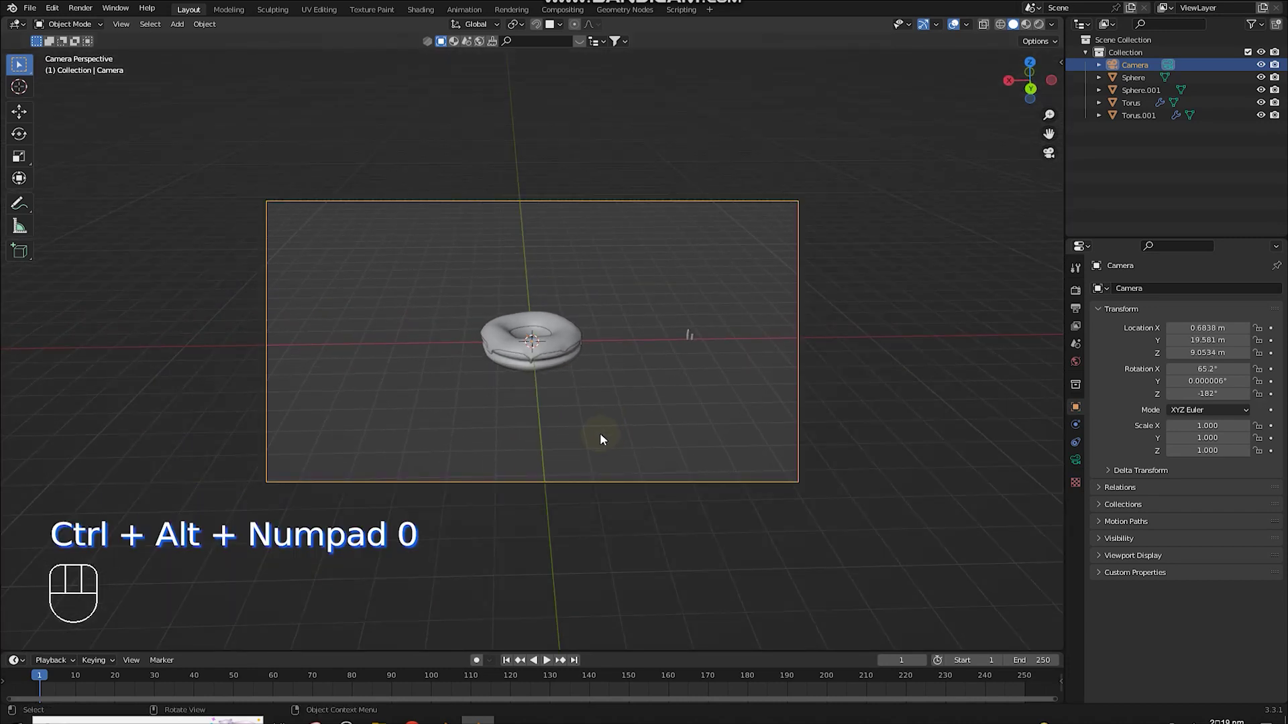
middle_click(667, 433)
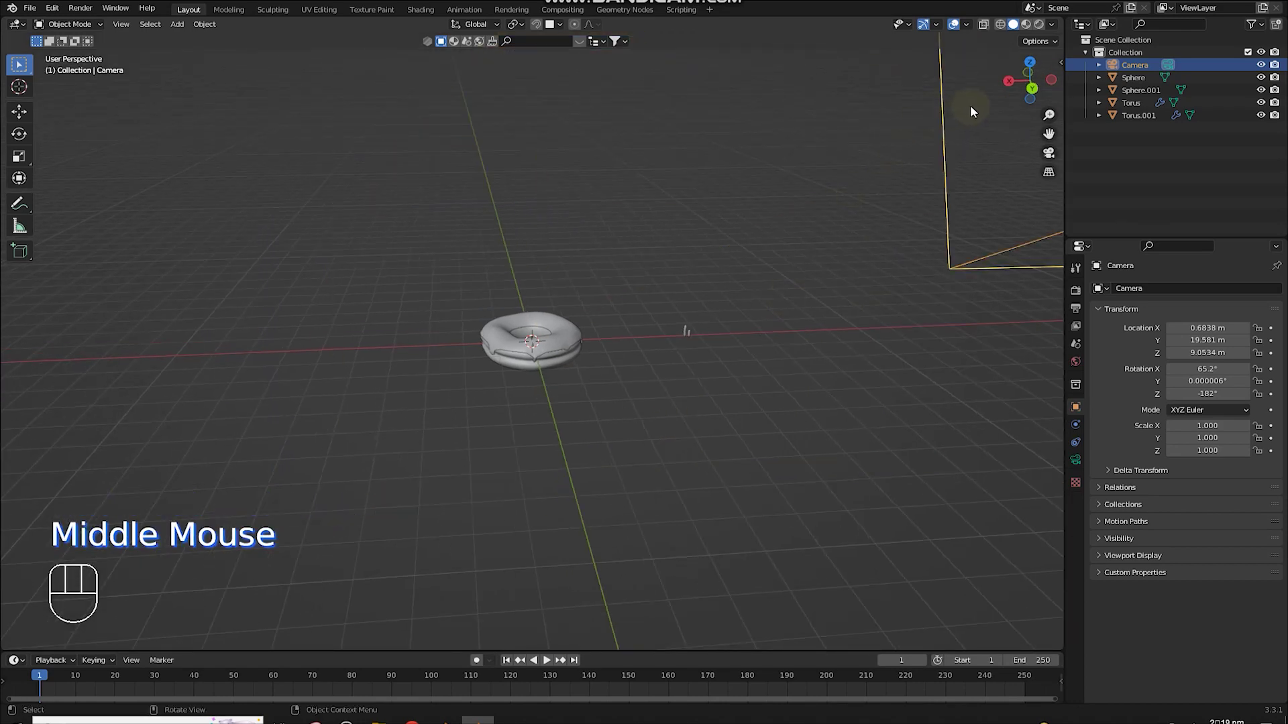
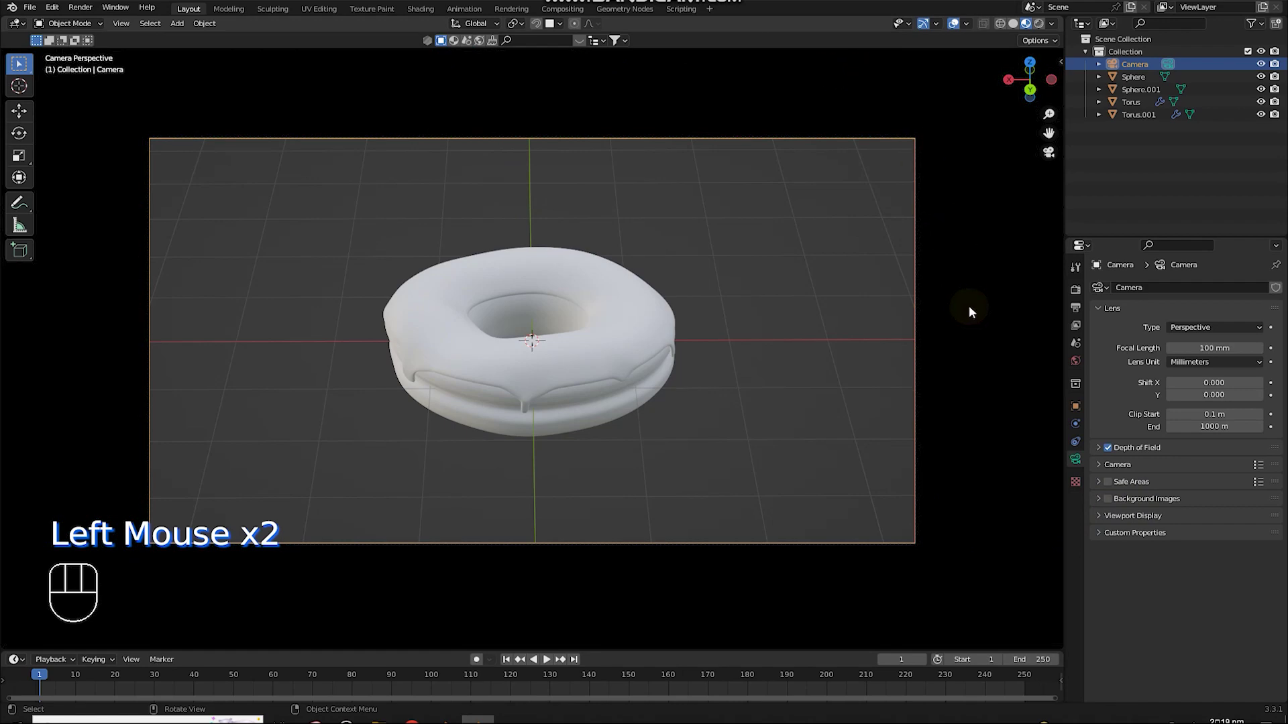
Step: Fine-tune the camera's framing and angle on the donut
scroll("down", 3)
scroll("up", 3)
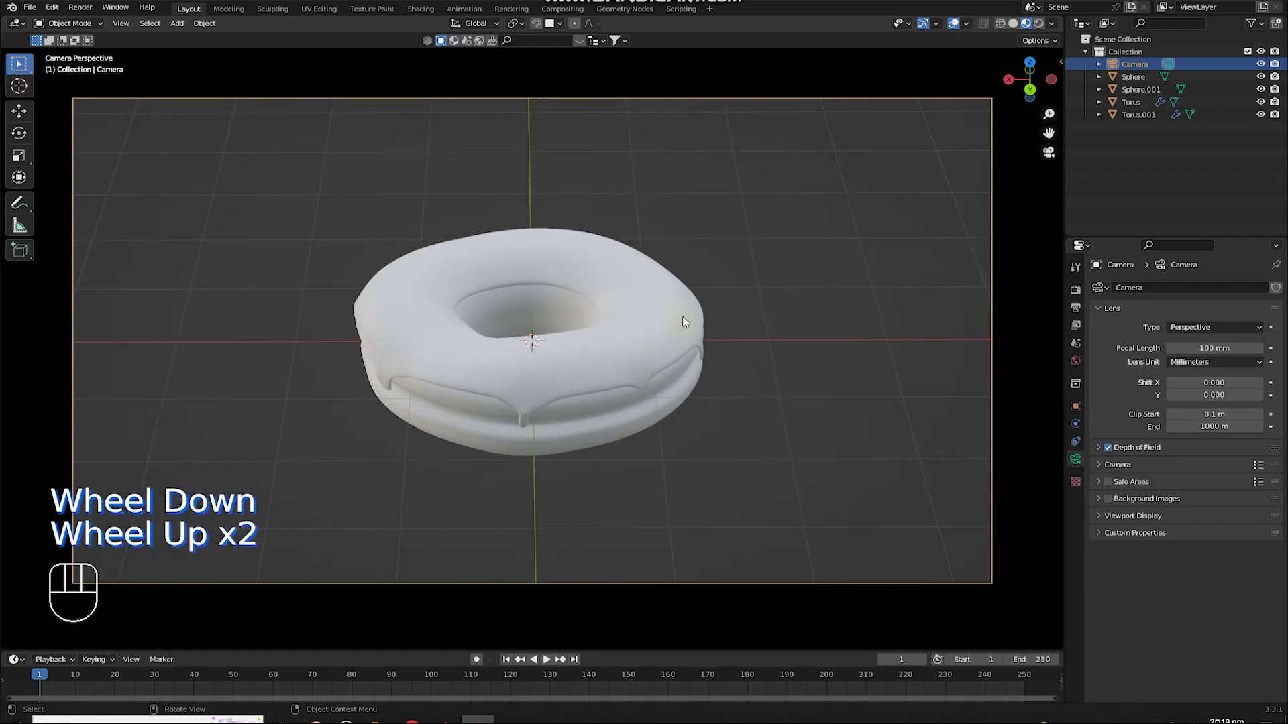
scroll("up", 3)
scroll("down", 3)
left_click_drag(691, 341, 712, 338)
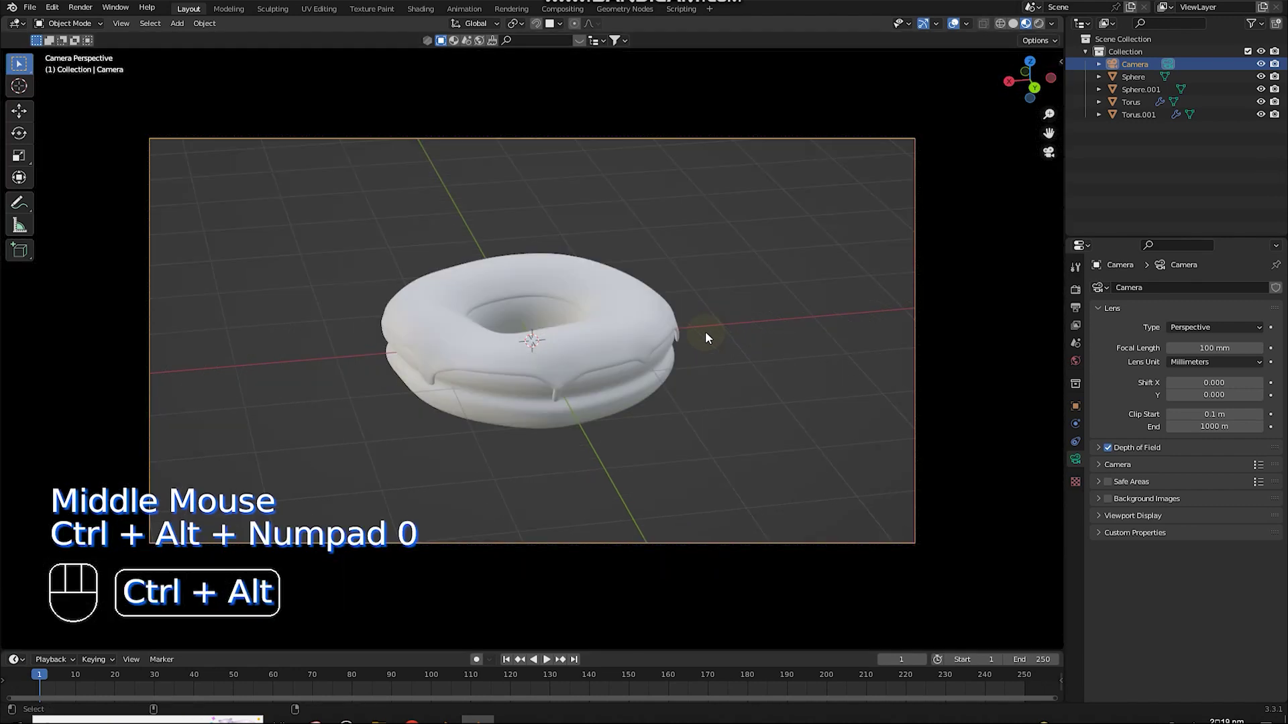
Step: Add a mesh plane, enlarge it into a ground surface, and select the icing
key("shift+a")
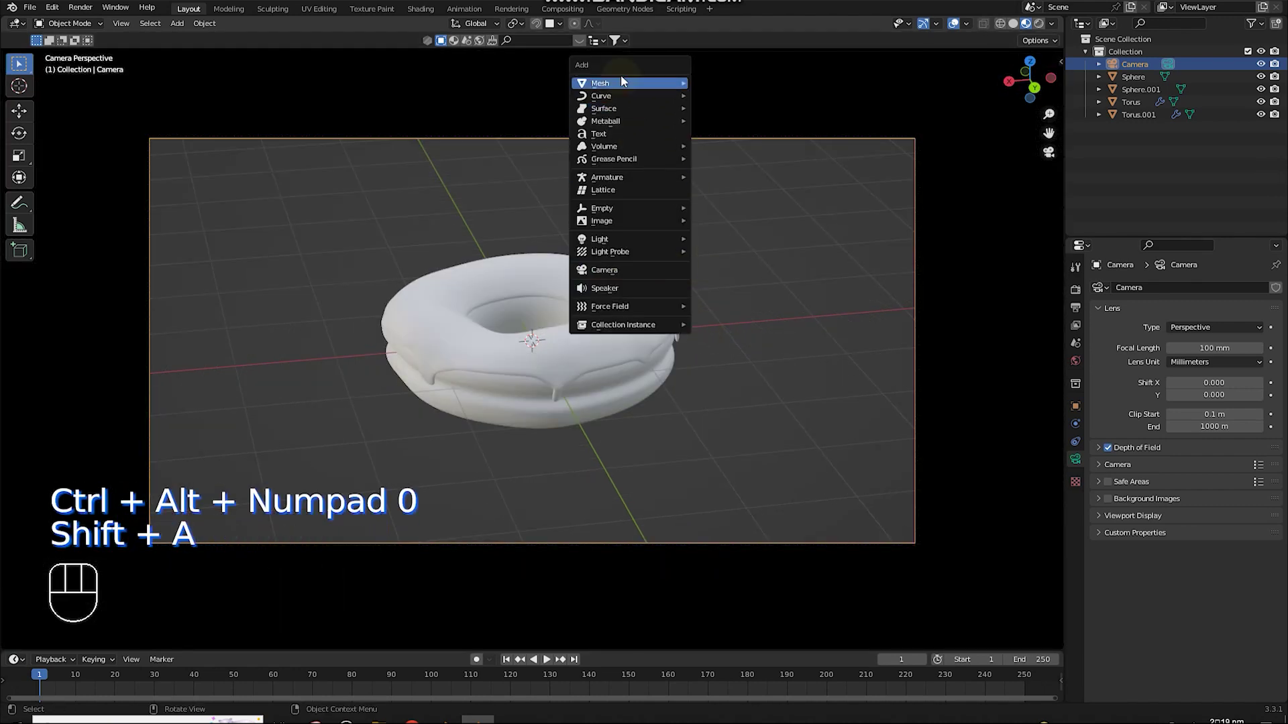
key("s")
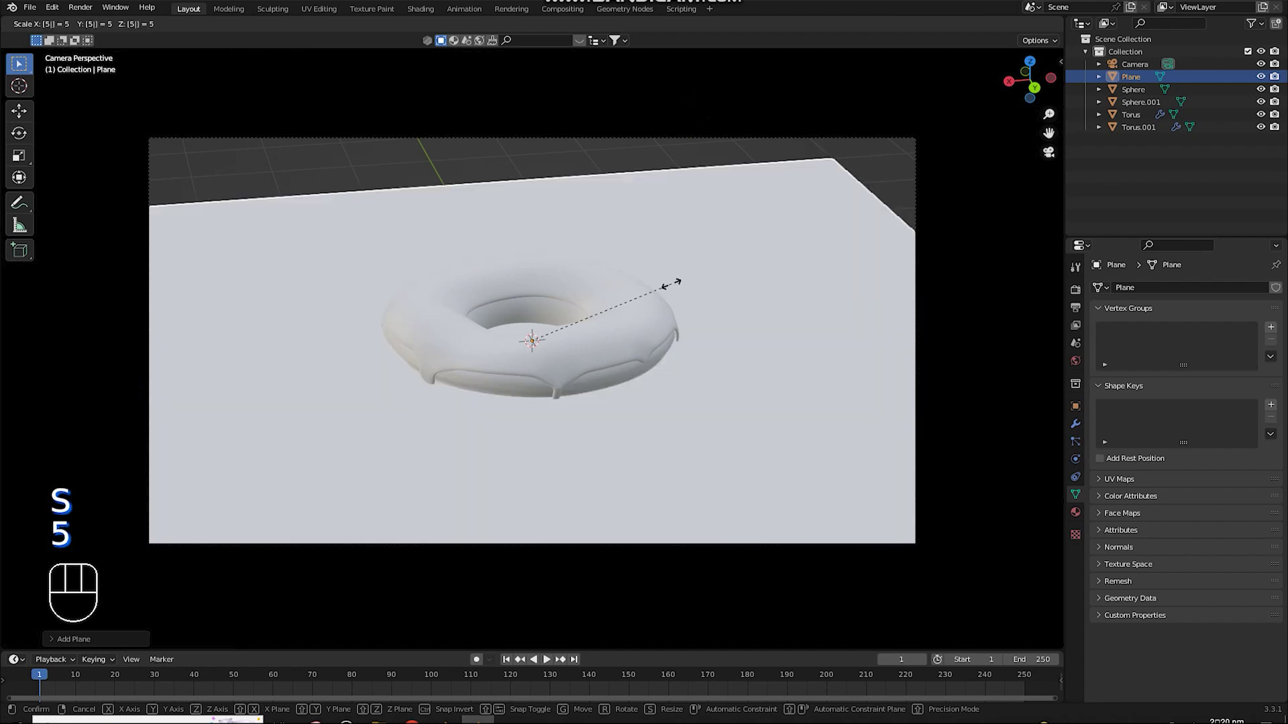
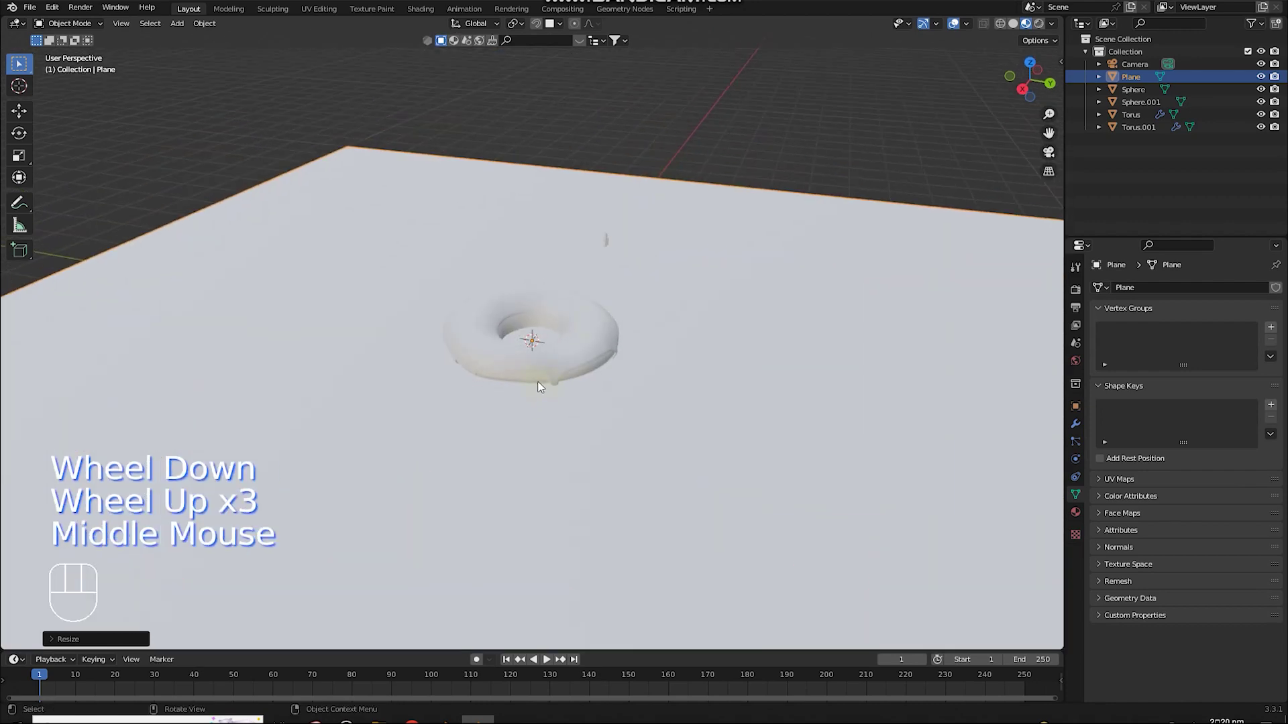
left_click(543, 382)
Step: Select donut base with icing and lift them along Z to rest on the plane
left_click(543, 363)
key("g")
right_click(621, 317)
key("g")
key("z")
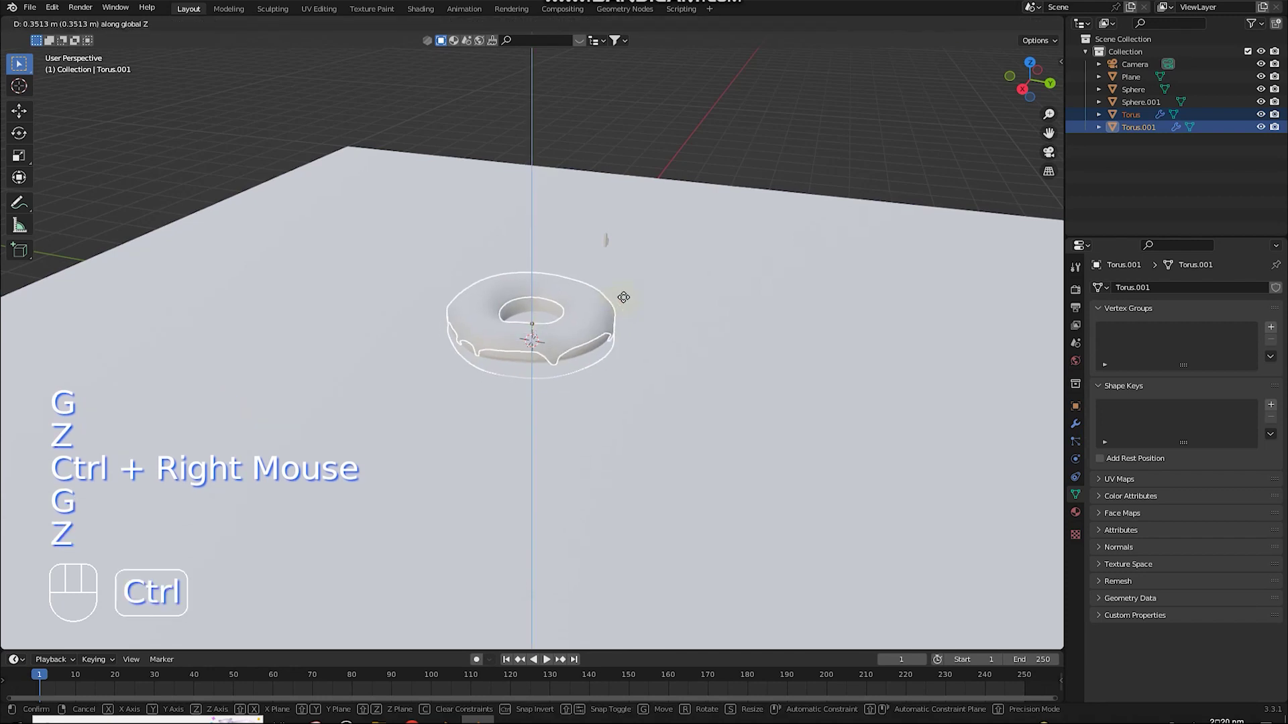
right_click(648, 271)
left_click_drag(628, 258, 619, 235)
key("g")
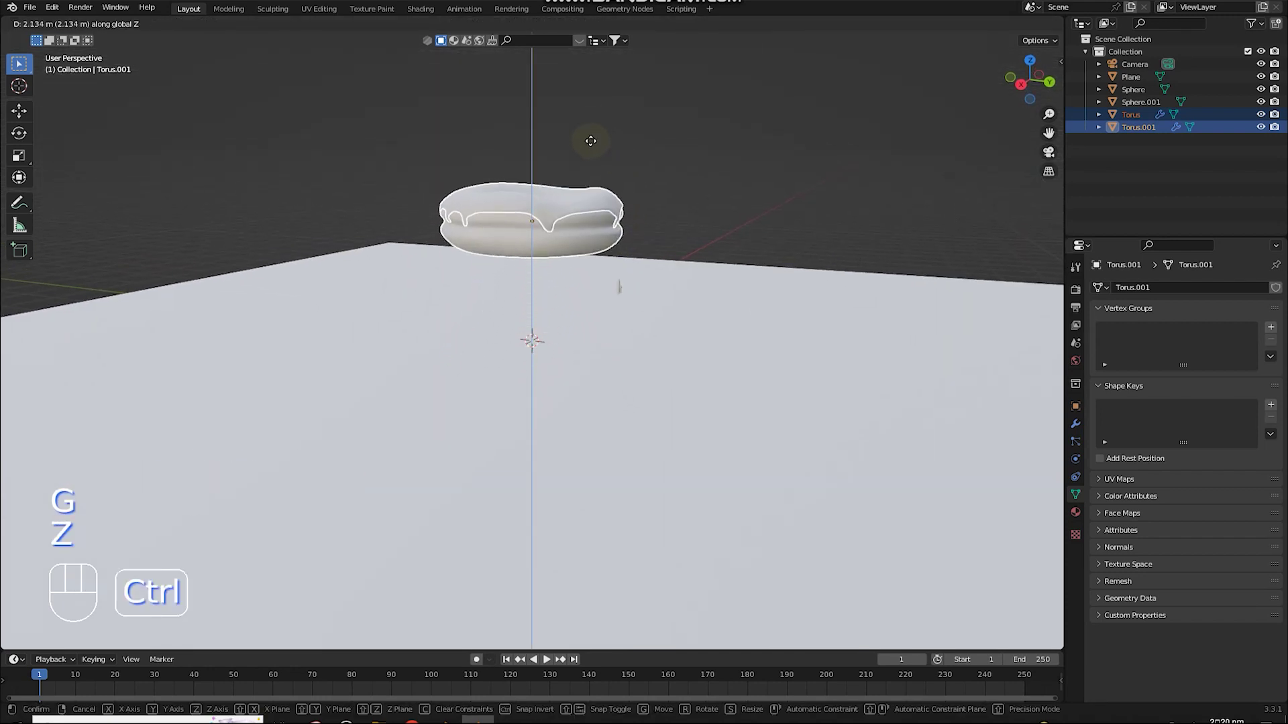
right_click(605, 233)
scroll("up", 3)
left_click_drag(638, 271, 634, 235)
scroll("up", 3)
left_click_drag(642, 306, 656, 245)
key("g")
key("z")
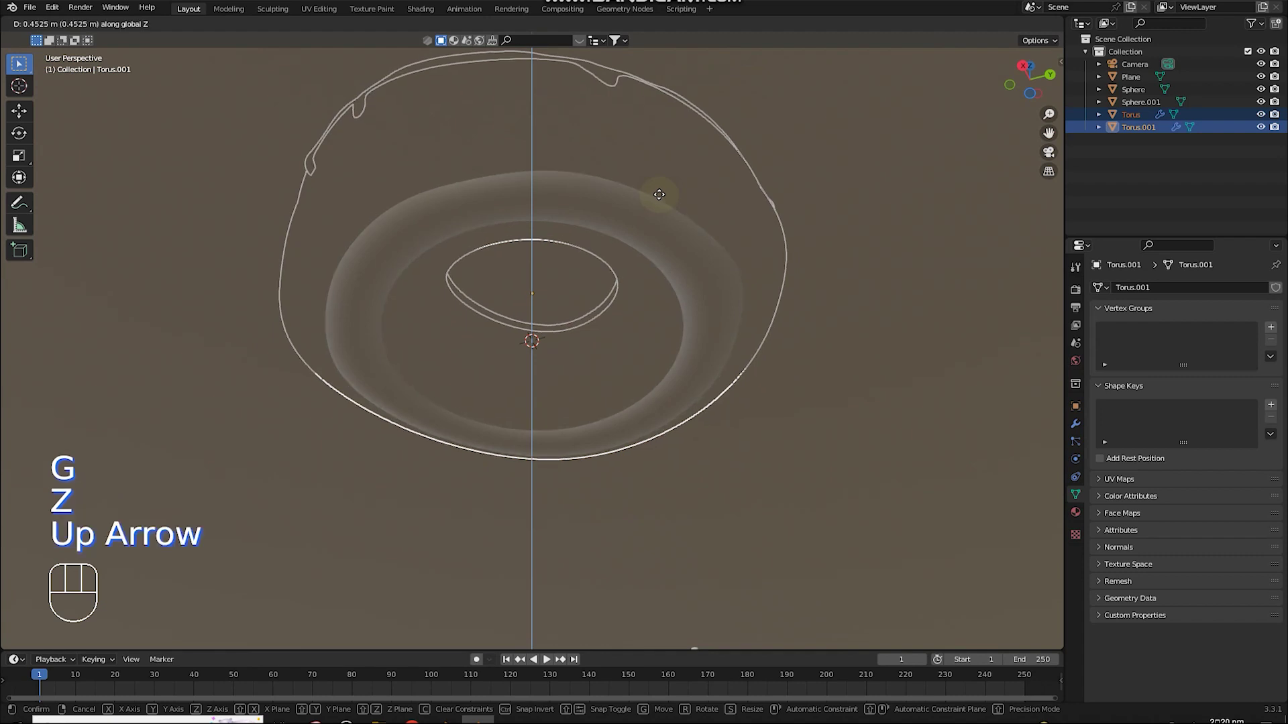
key("Down")
left_click(663, 197)
Step: Check the donut sits on the plane, then view it through the camera
left_click_drag(648, 332, 656, 366)
scroll("down", 3)
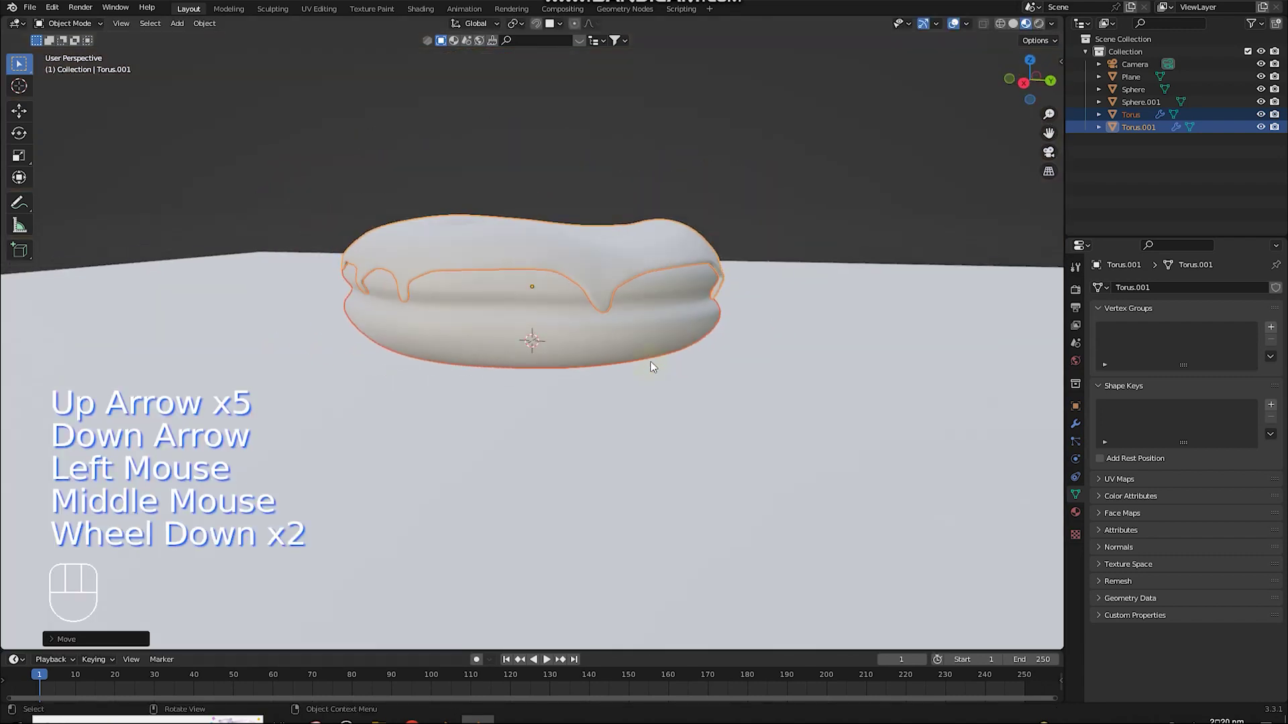
key("g")
scroll("down", 3)
key("z")
right_click(655, 270)
middle_click(650, 401)
scroll("down", 3)
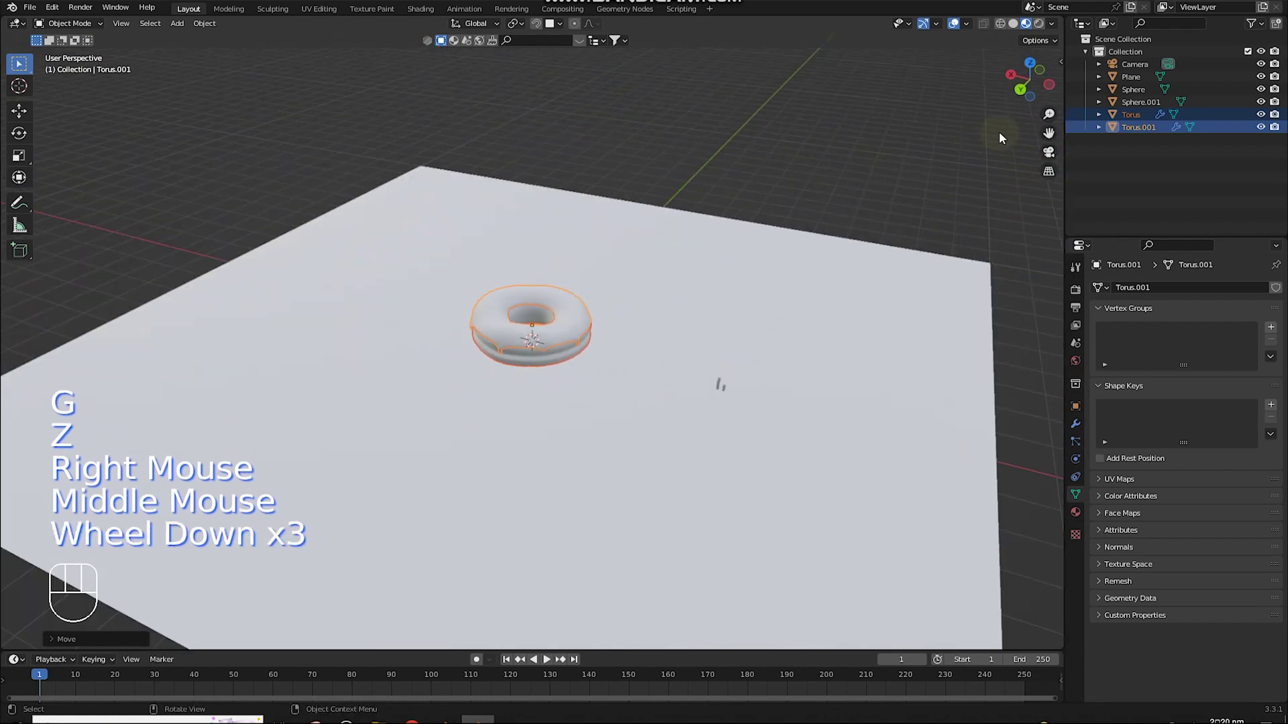
left_click(1052, 156)
scroll("down", 3)
scroll("up", 3)
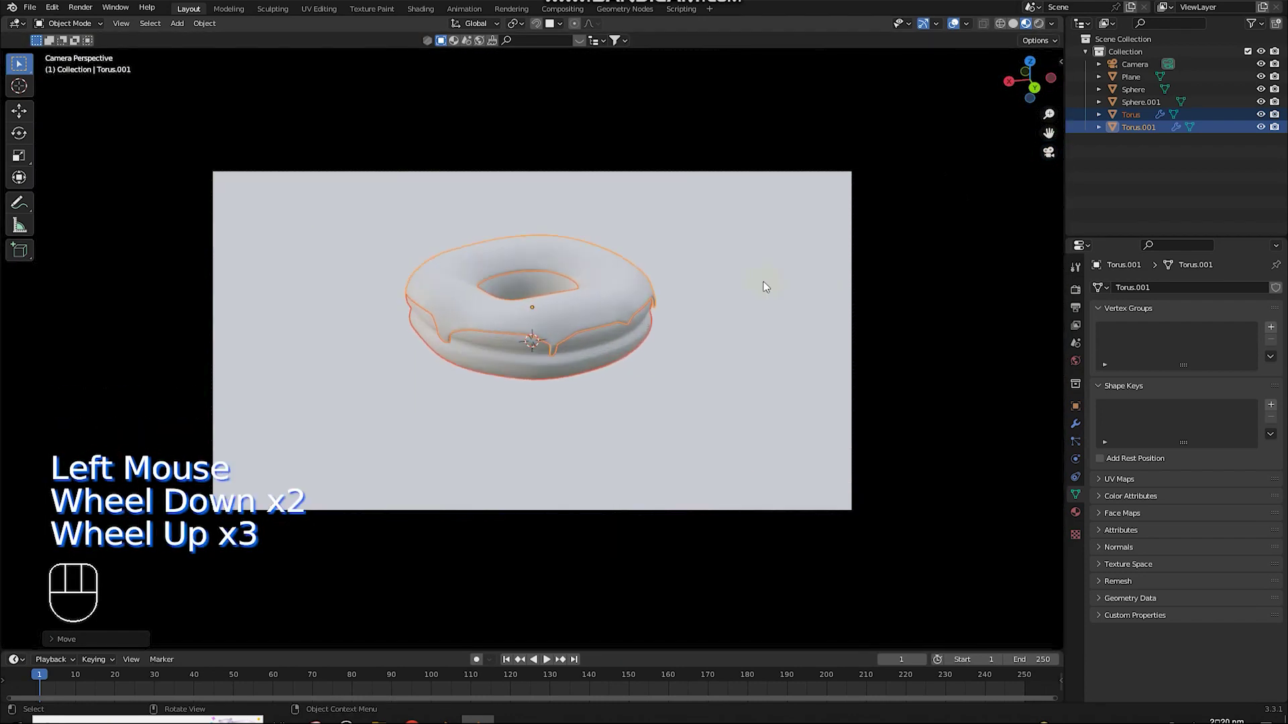
scroll("up", 3)
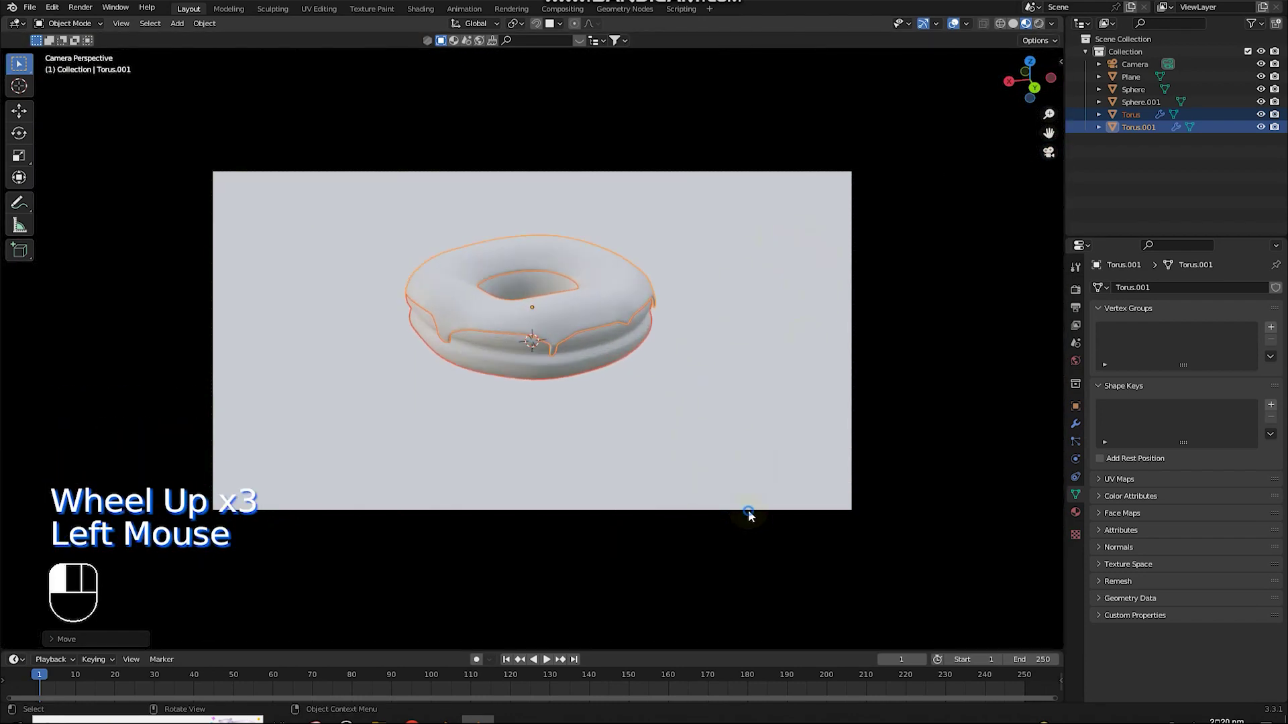
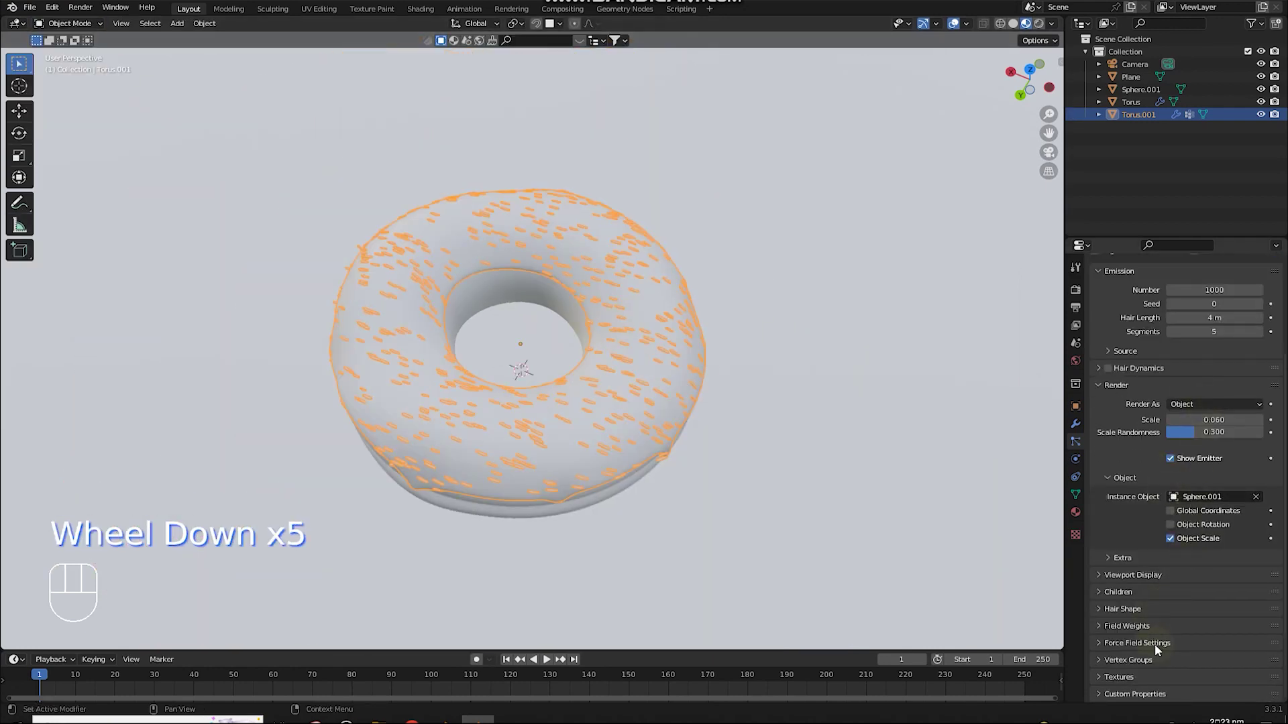
Step: Enable Object Rotation for the sprinkles and inspect the sparser 700-sprinkle scatter from all sides
left_click(1145, 665)
scroll("down", 3)
scroll("down", 3)
left_click_drag(1235, 559, 799, 460)
left_click_drag(815, 453, 899, 391)
scroll("up", 3)
left_click_drag(624, 394, 348, 461)
left_click_drag(578, 413, 288, 365)
left_click_drag(522, 357, 506, 333)
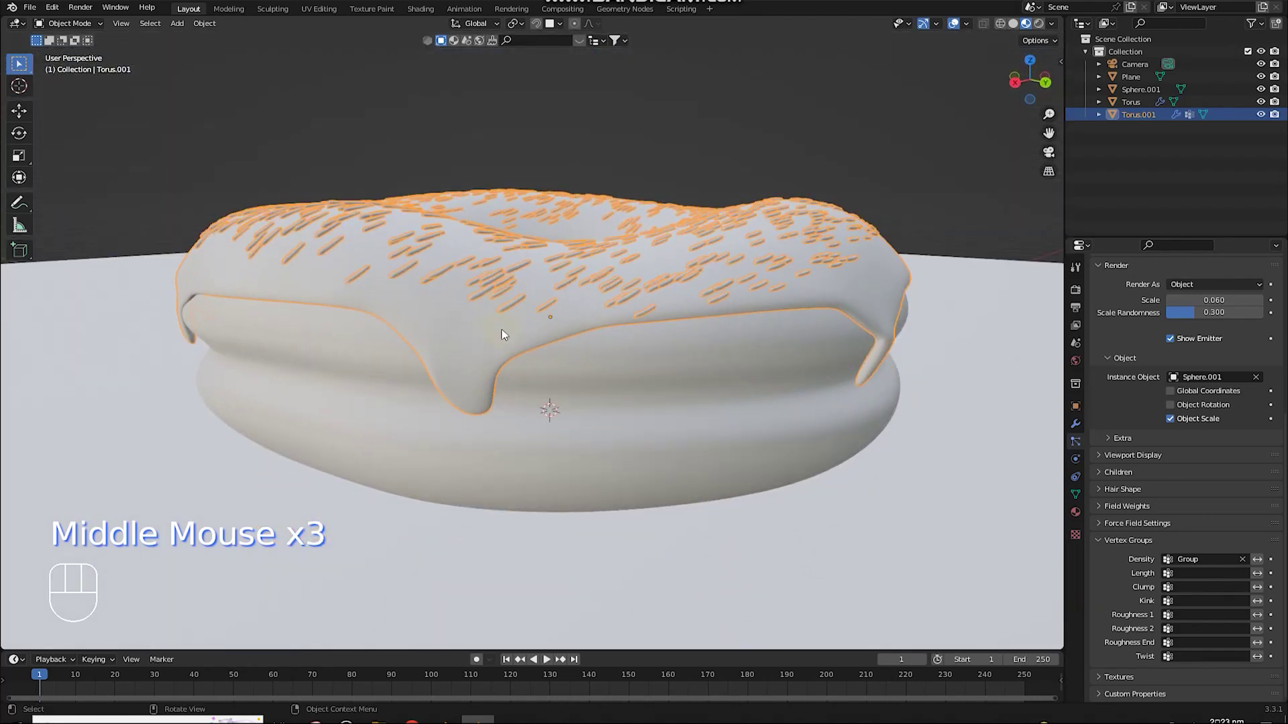
left_click_drag(527, 365, 551, 399)
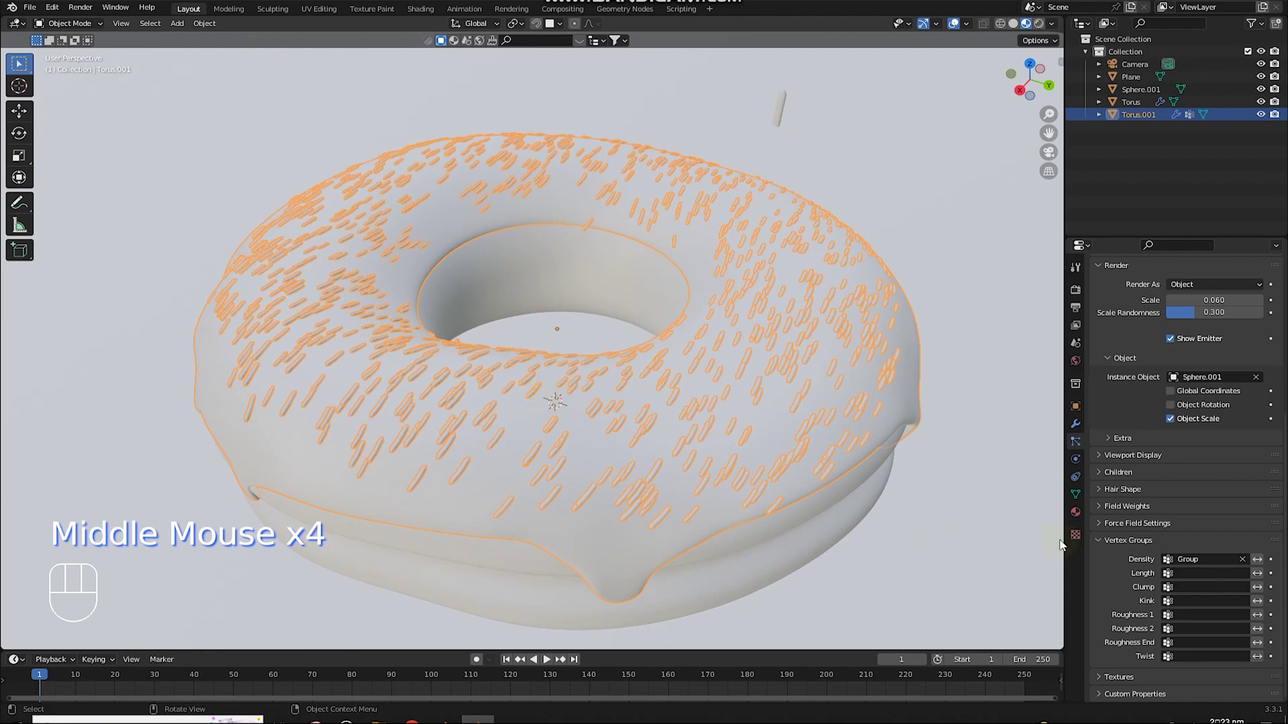
scroll("up", 3)
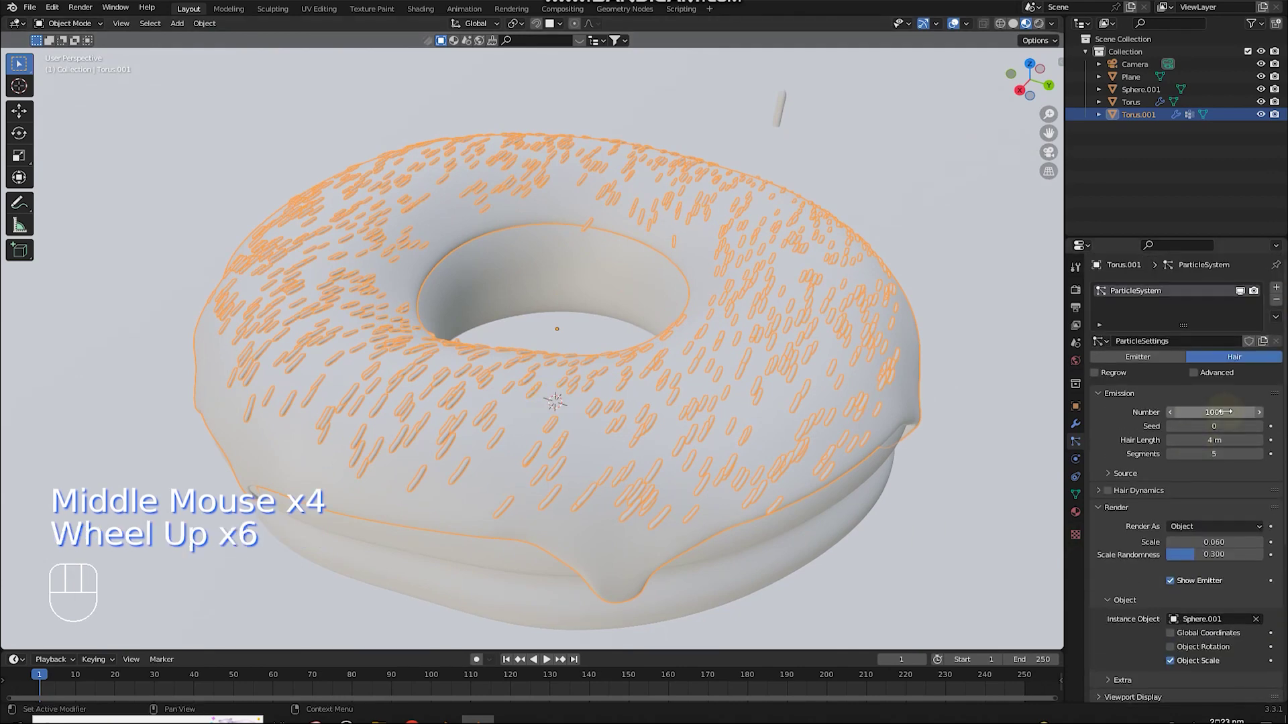
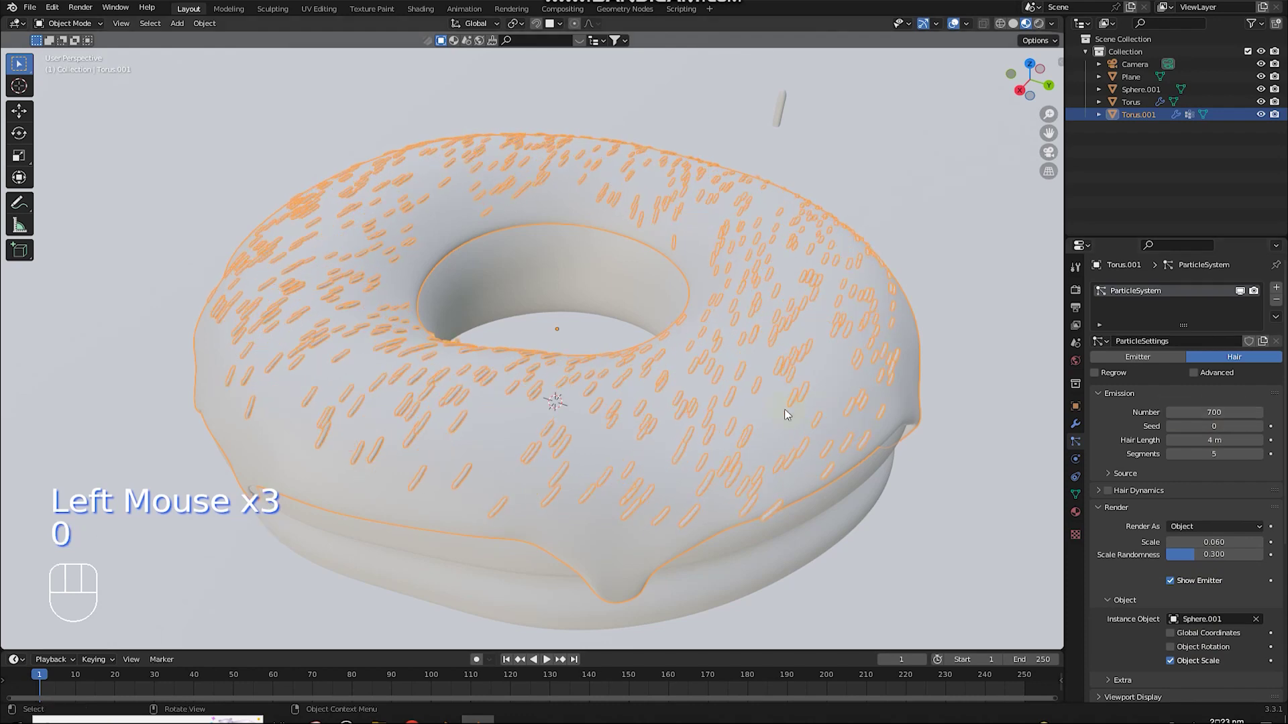
left_click_drag(794, 415, 972, 449)
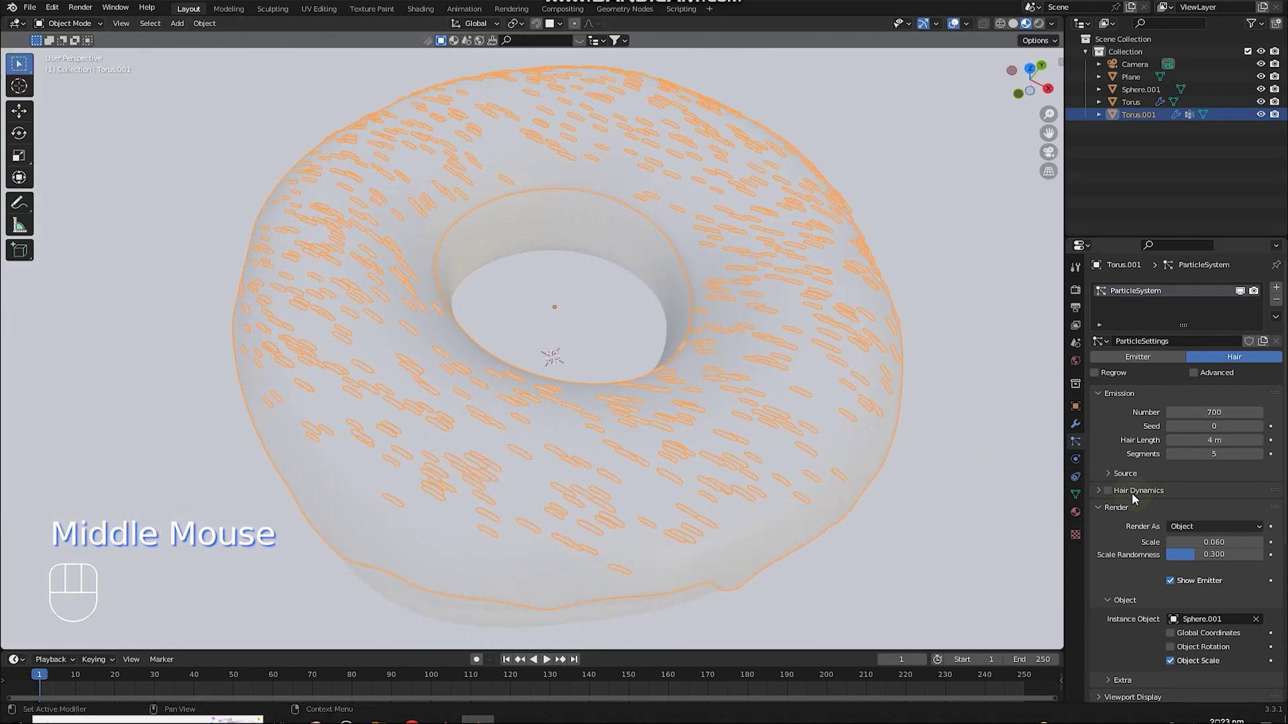
Step: Enable particle Rotation so sprinkles follow the sprinkle object's orientation, then inspect the result around the donut
left_click(1179, 654)
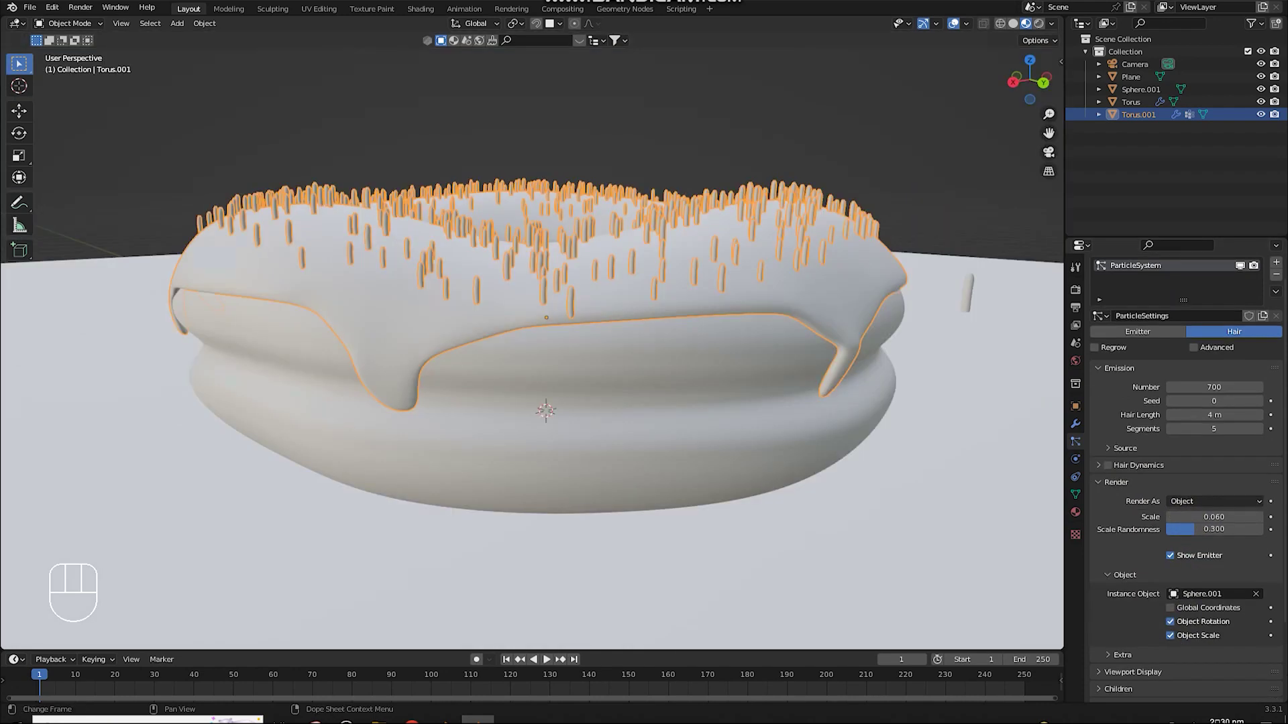
middle_click(820, 269)
scroll("down", 3)
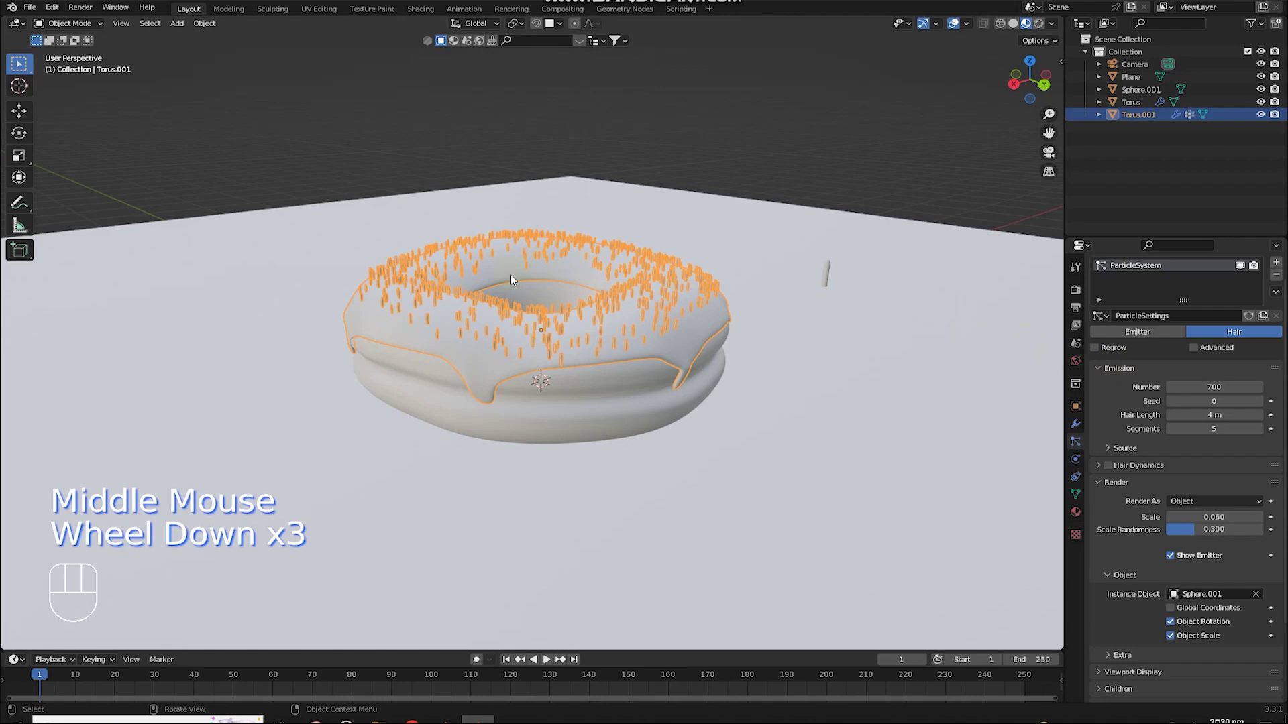
scroll("down", 3)
left_click_drag(507, 310, 553, 297)
scroll("up", 3)
scroll("up", 3)
left_click_drag(648, 312, 601, 318)
scroll("down", 3)
left_click_drag(608, 318, 640, 318)
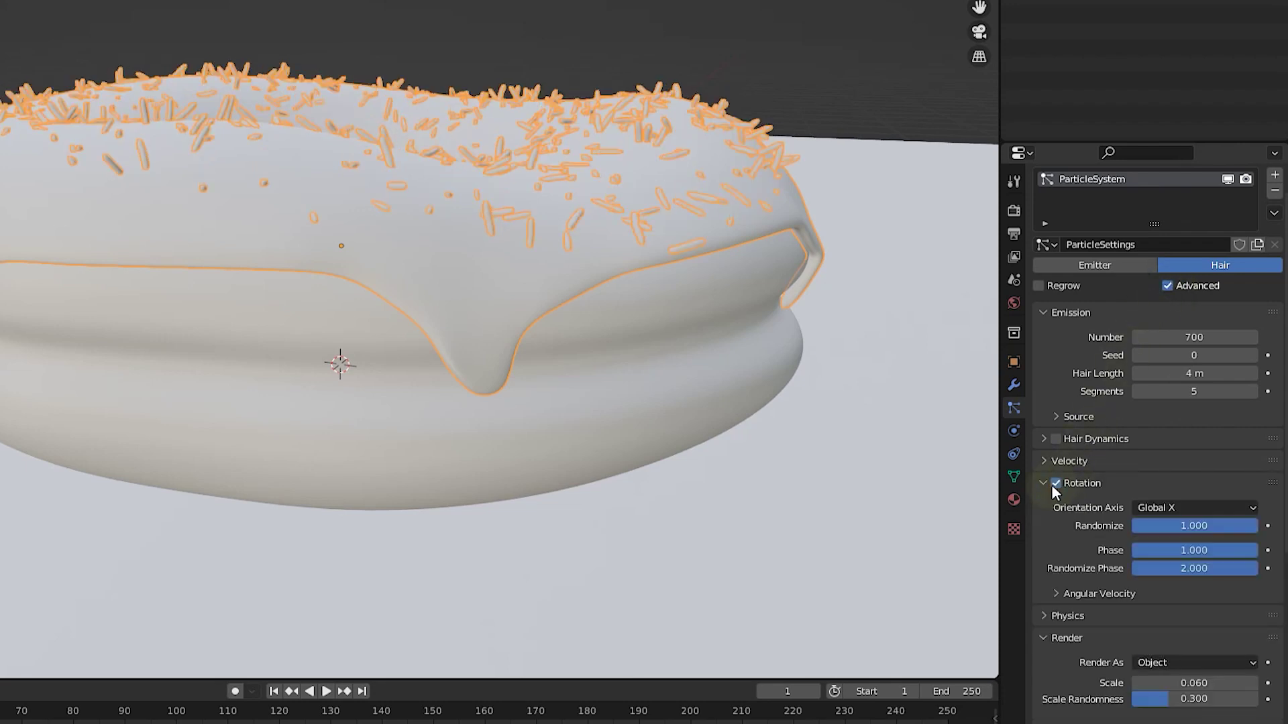
middle_click(681, 321)
Step: Adjust the particle setting slider and view the sprinkled donut from the side
left_click(681, 321)
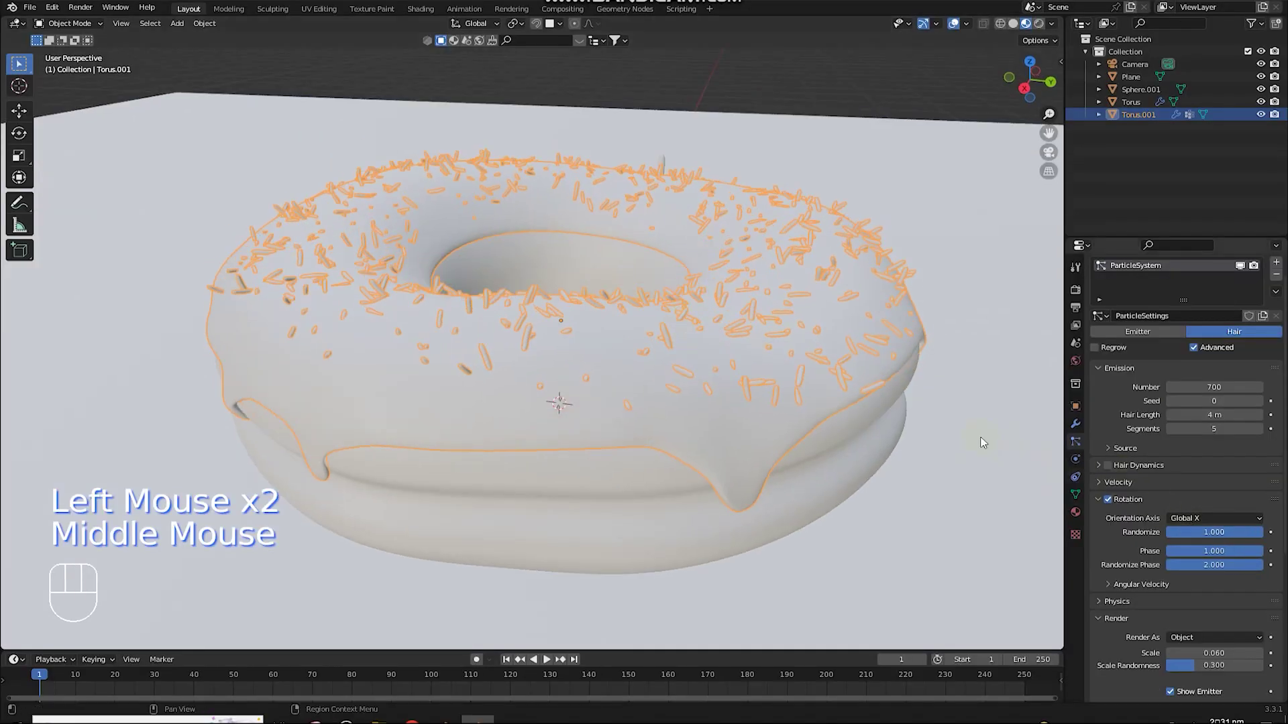
left_click_drag(1210, 517, 1191, 521)
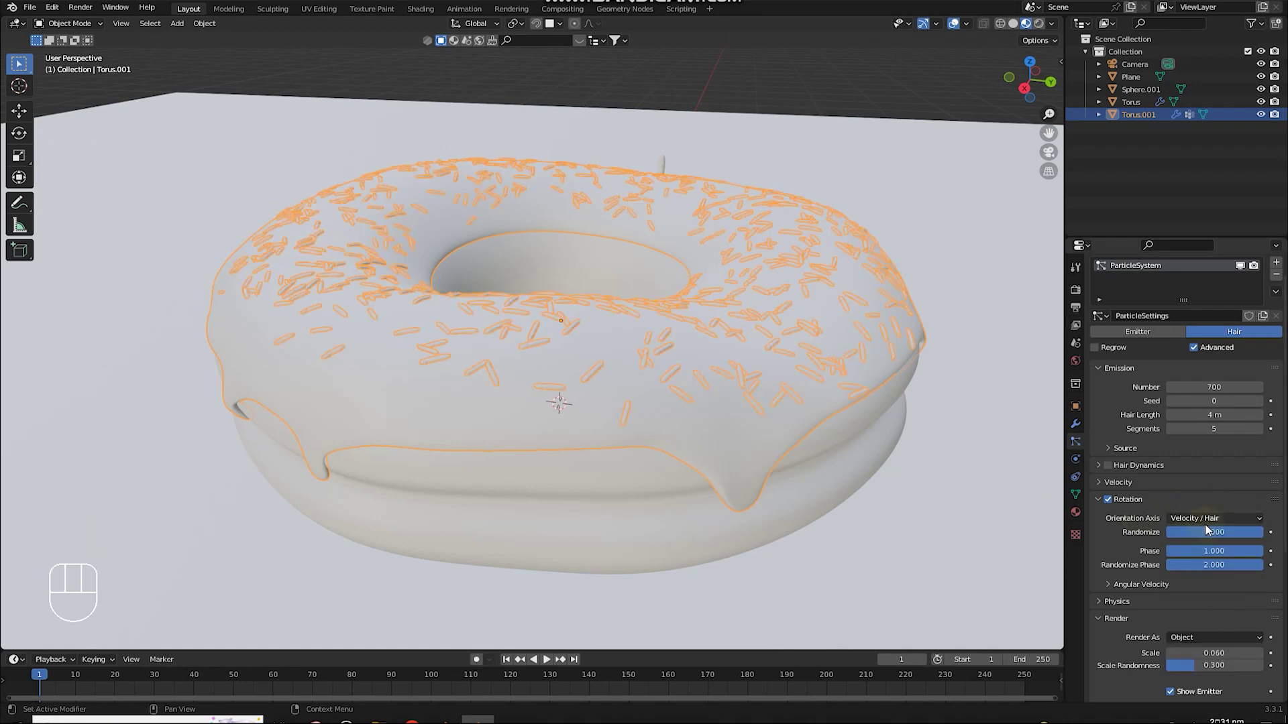
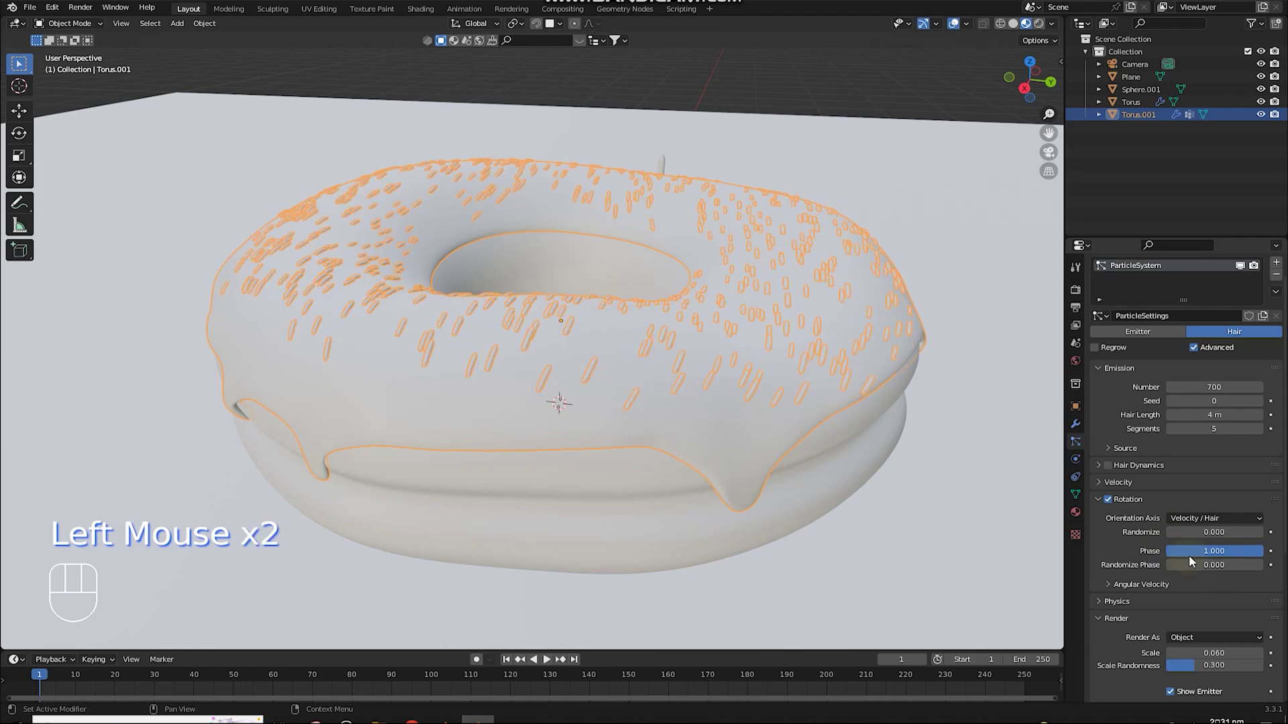
scroll("up", 3)
middle_click(579, 268)
scroll("down", 3)
left_click_drag(573, 264, 528, 256)
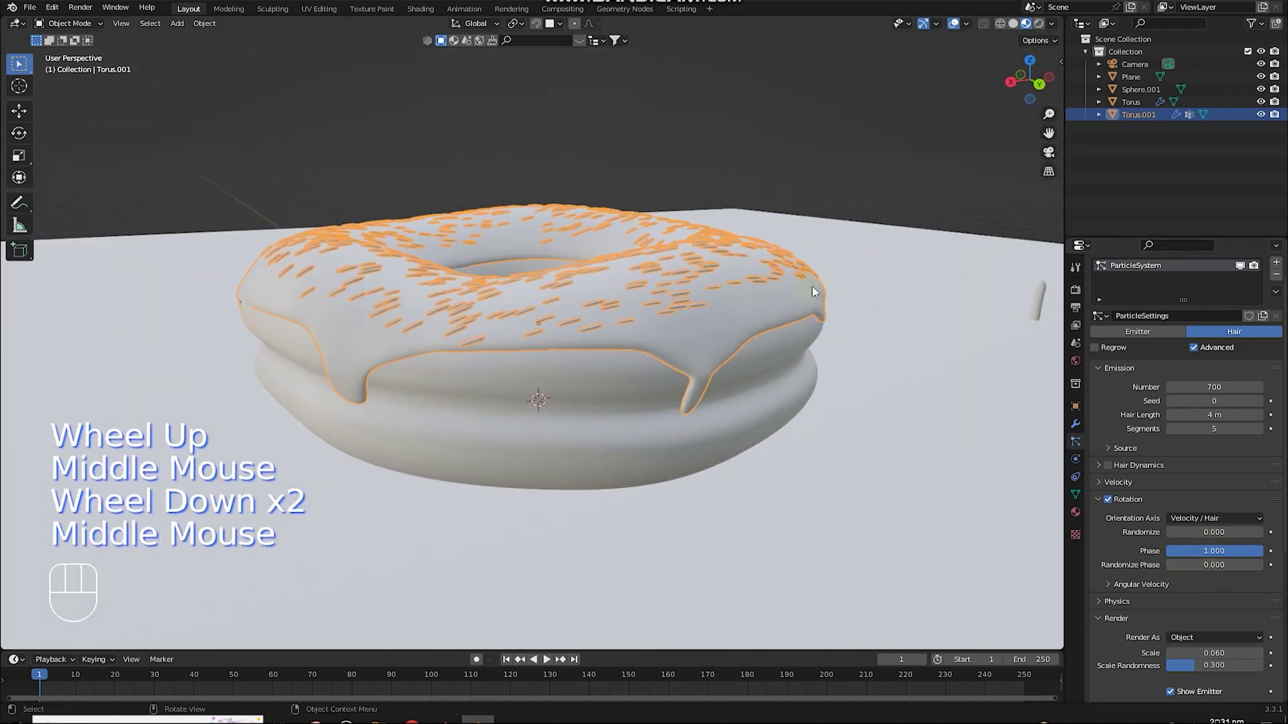
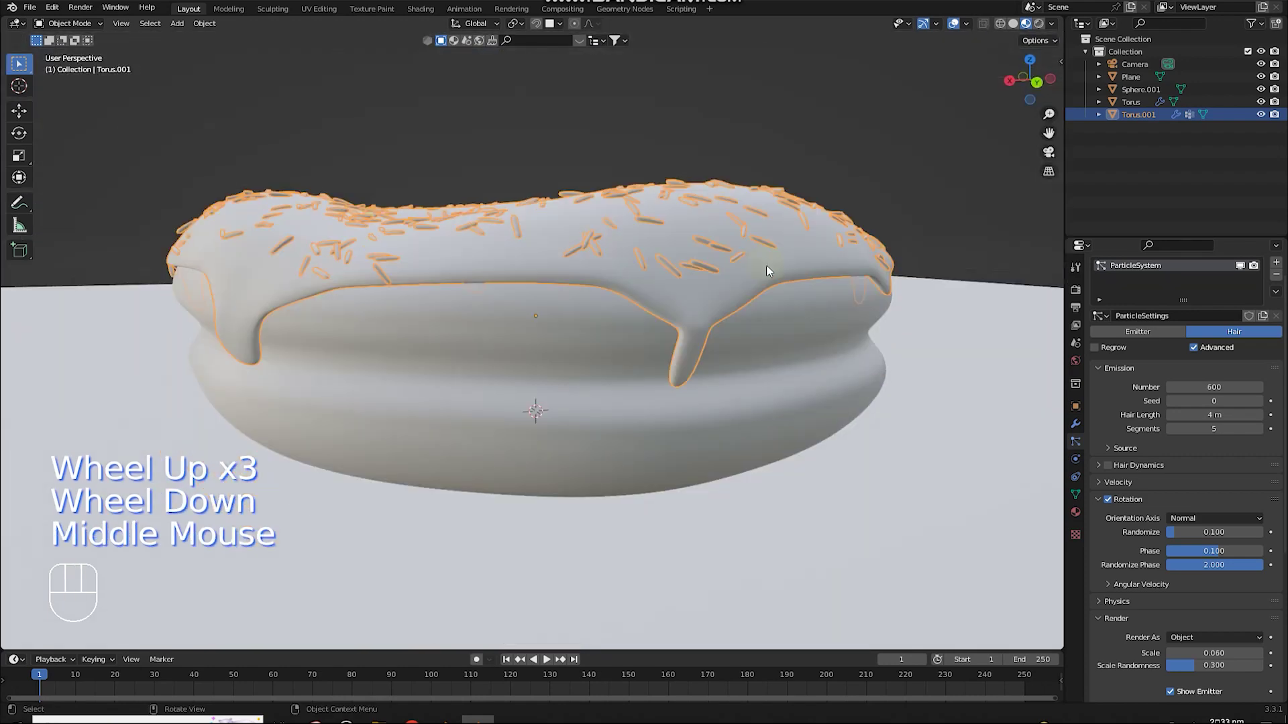
Step: Orbit underneath and around the donut to check the sprinkle spread
scroll("down", 3)
left_click_drag(492, 251, 551, 277)
scroll("up", 3)
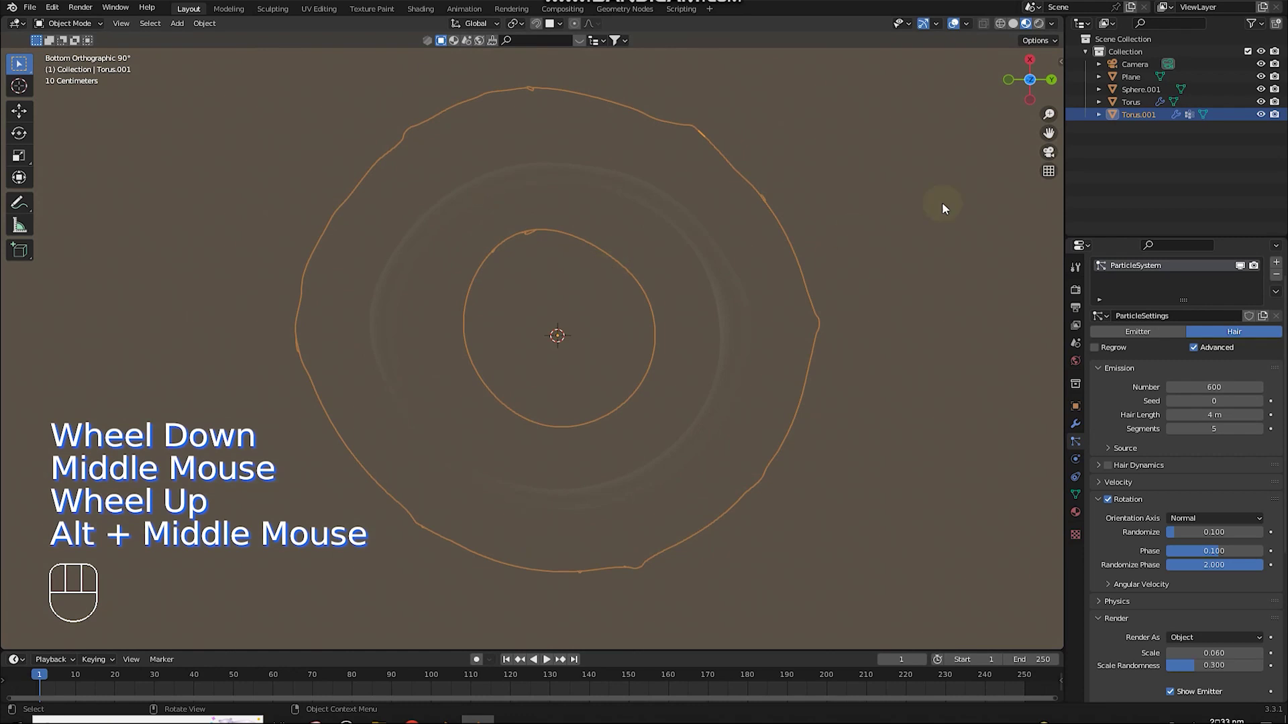
left_click_drag(649, 180, 567, 346)
scroll("down", 3)
middle_click(558, 346)
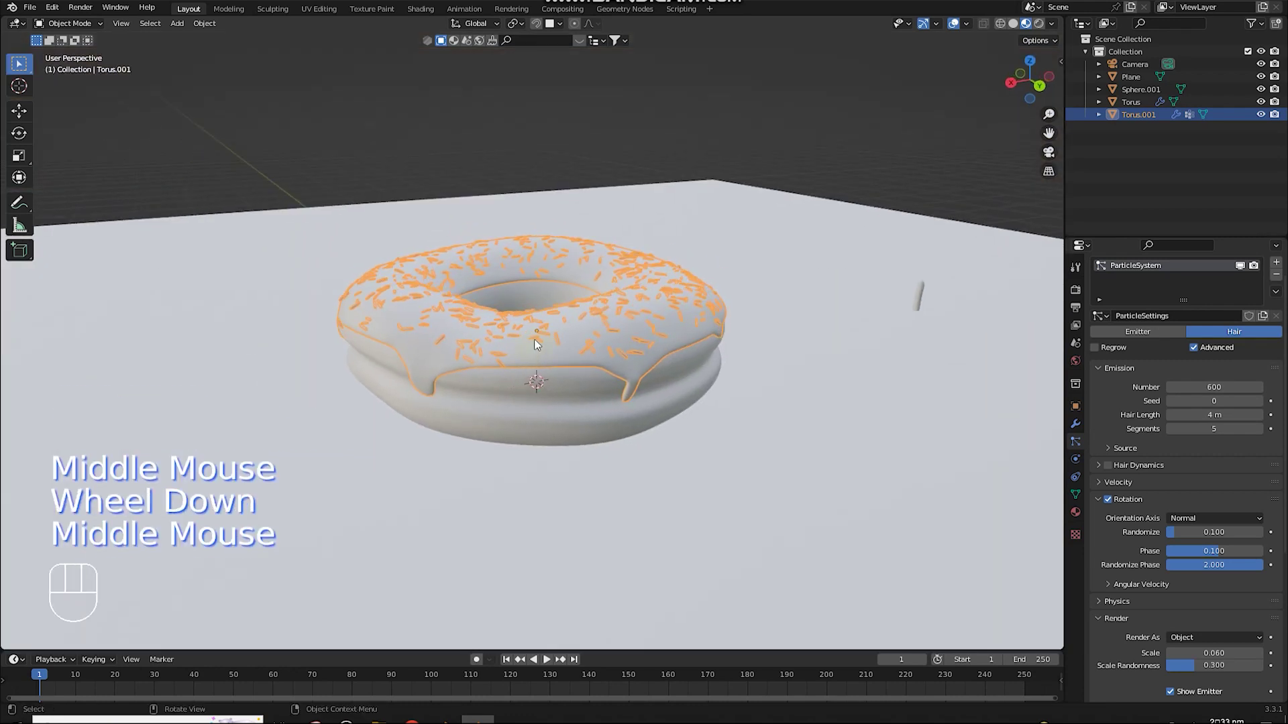
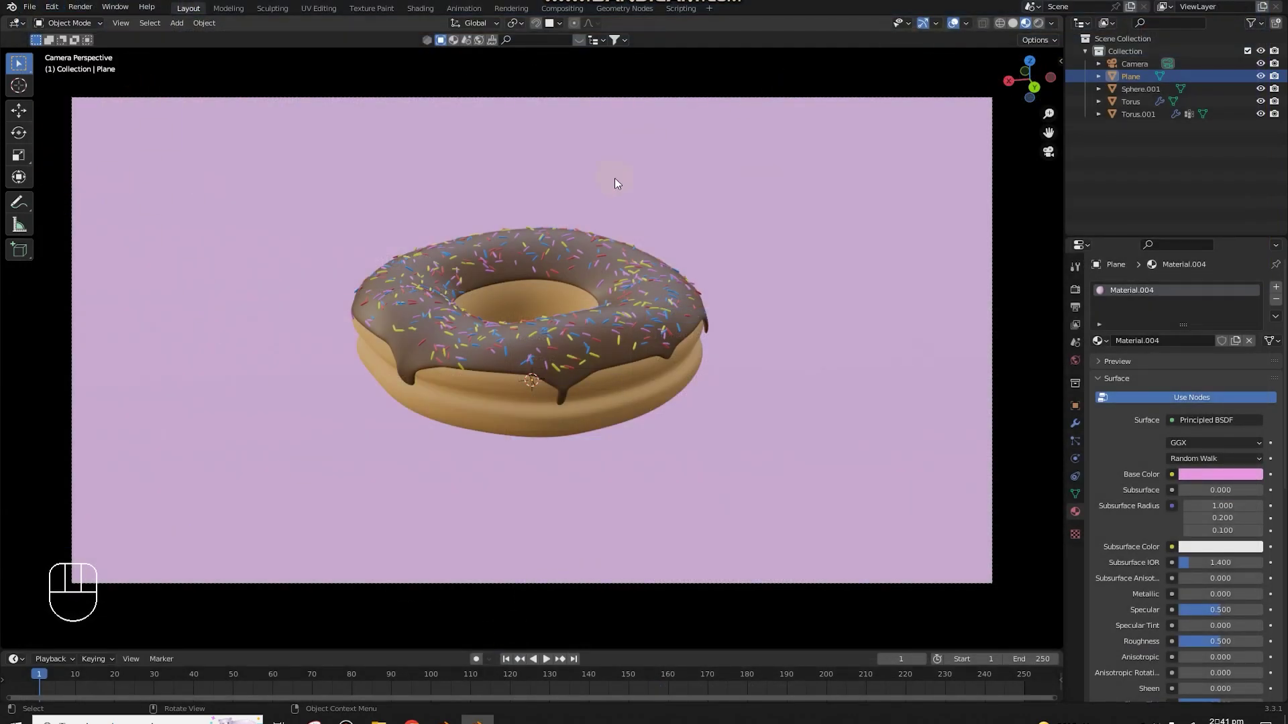
Step: Scroll the view while browsing for plate models
scroll("up", 3)
scroll("down", 3)
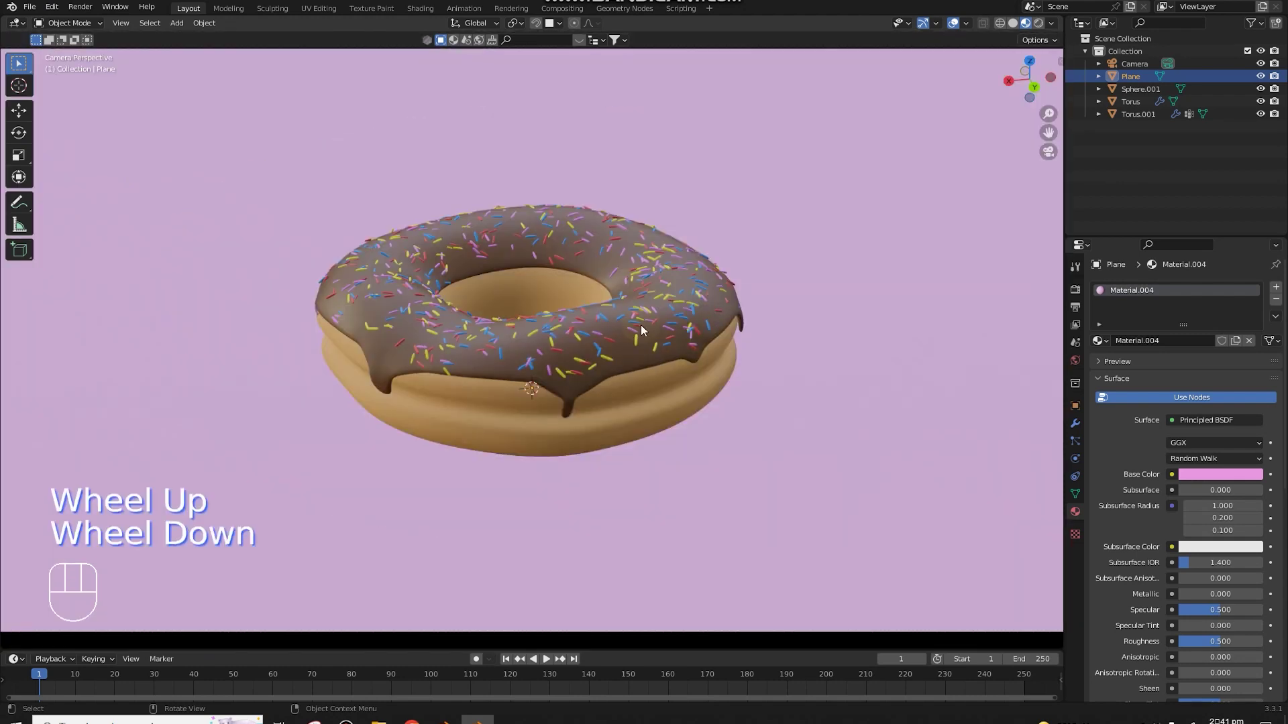
scroll("down", 3)
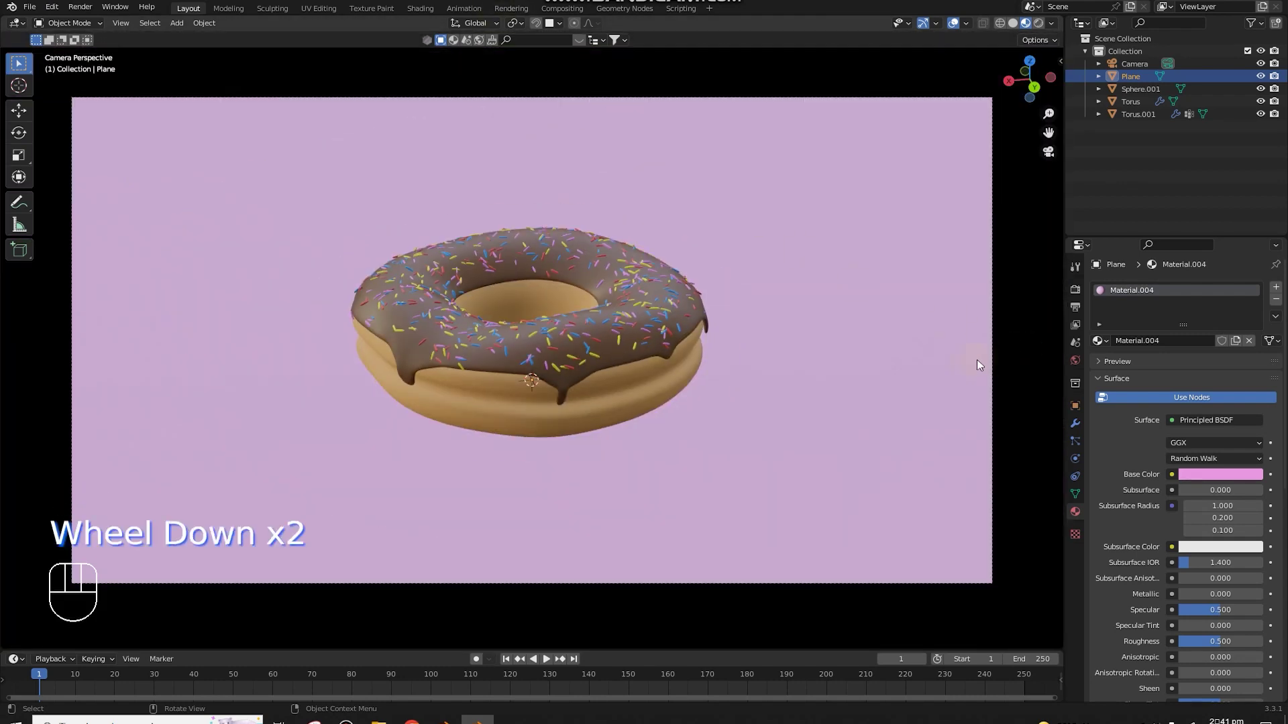
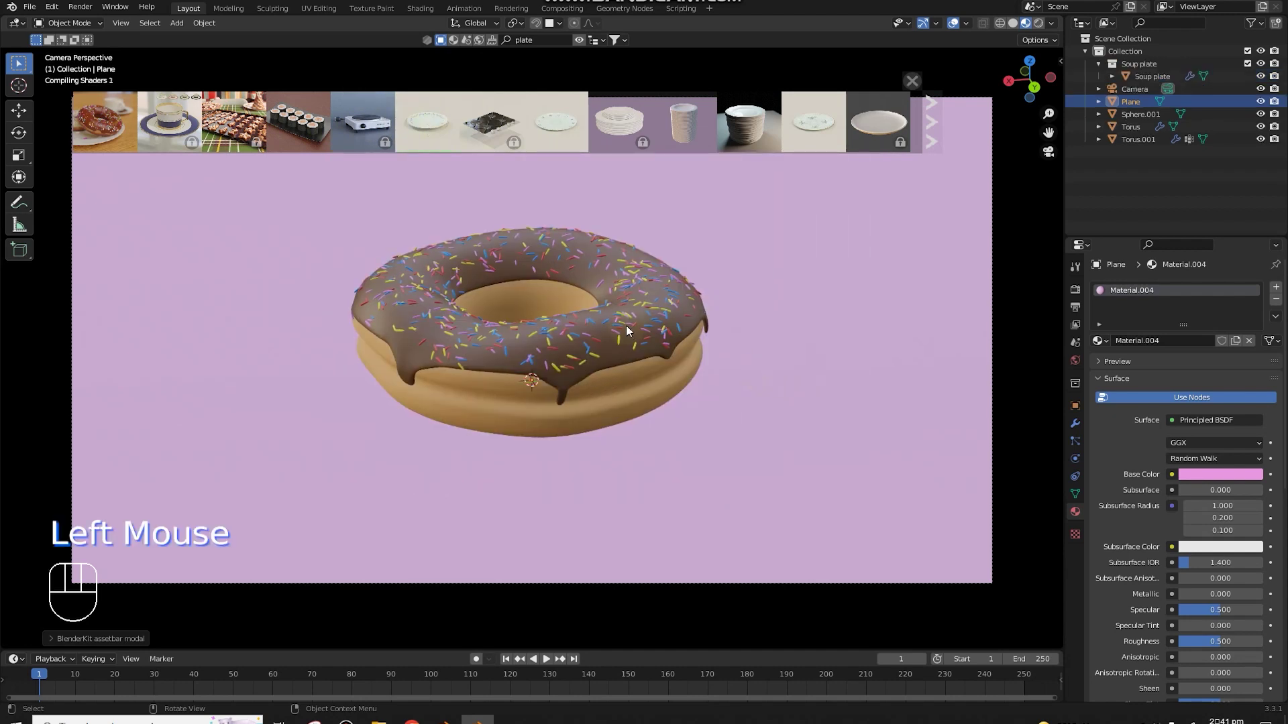
Step: Leave the camera framing and navigate to see the soup plate and donut together
left_click_drag(626, 330, 642, 284)
middle_click(641, 294)
scroll("up", 3)
scroll("up", 3)
left_click_drag(641, 318, 653, 314)
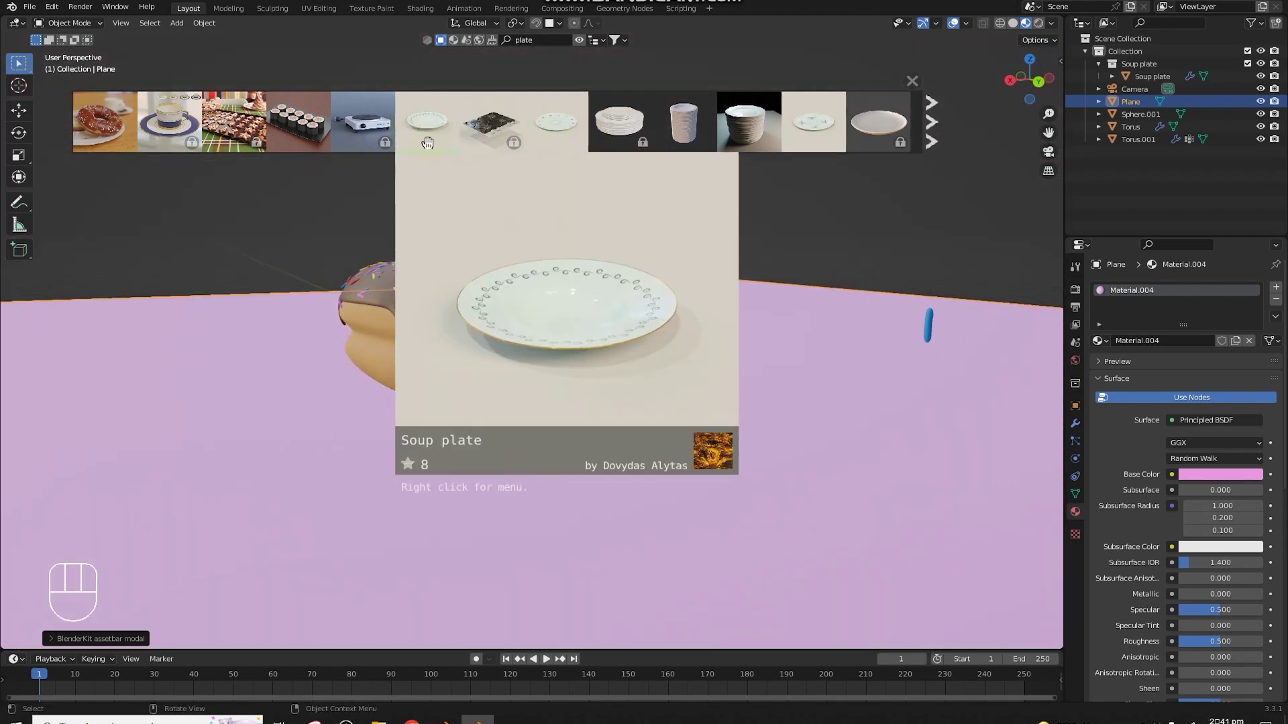
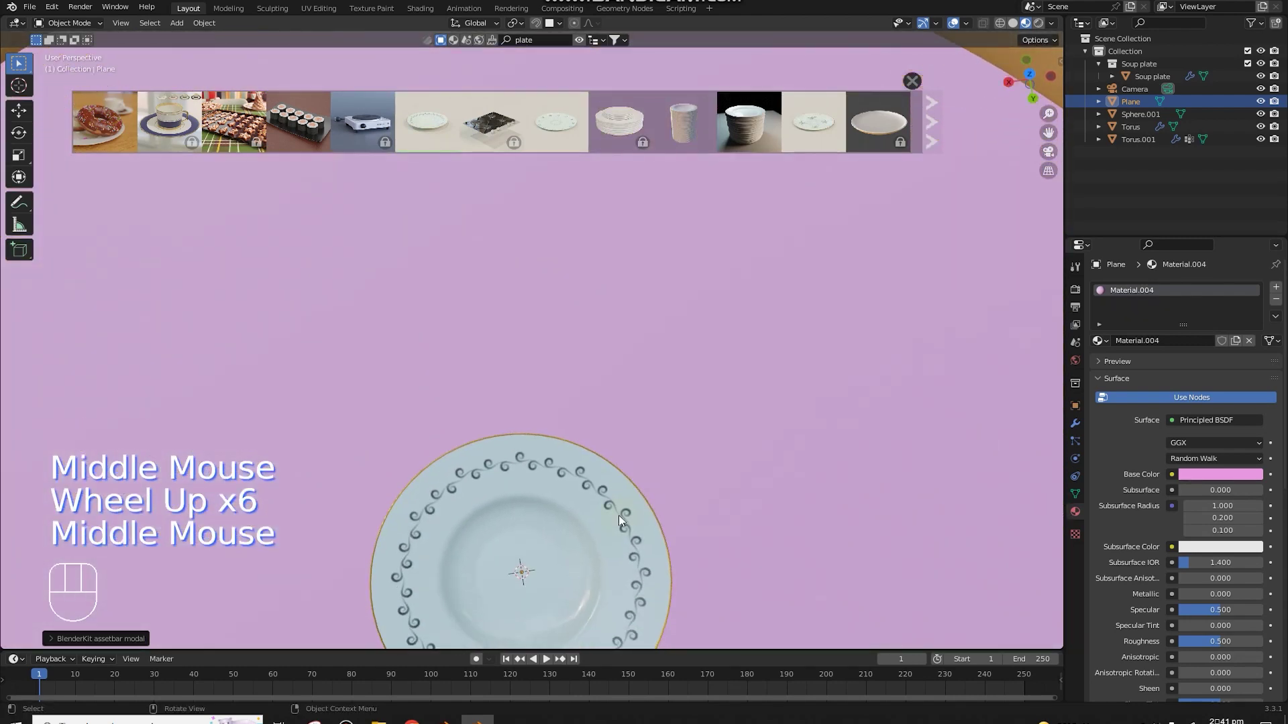
scroll("down", 3)
left_click_drag(595, 524, 578, 527)
scroll("down", 3)
left_click_drag(571, 476, 616, 407)
scroll("down", 3)
Step: Select the soup plate and scale it up by a factor of 15 beneath the donut
key("s")
right_click(304, 503)
middle_click(485, 402)
left_click(535, 356)
middle_click(575, 425)
scroll("down", 3)
key("s")
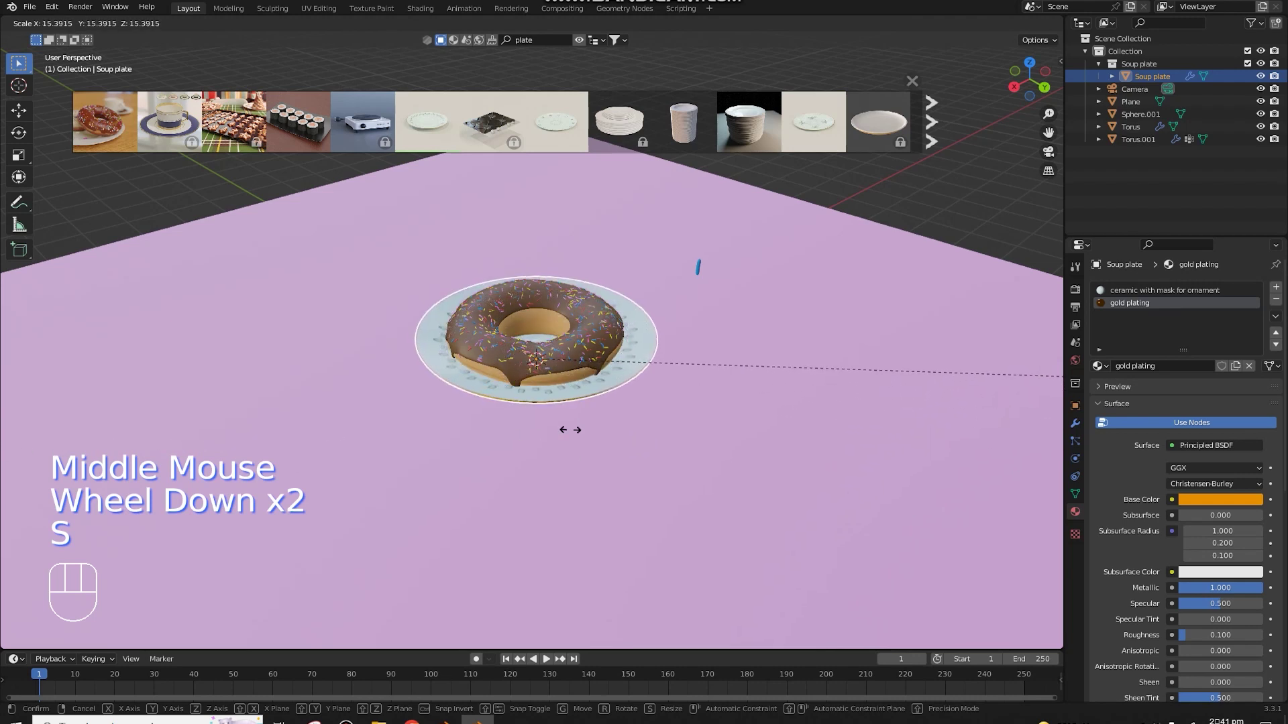
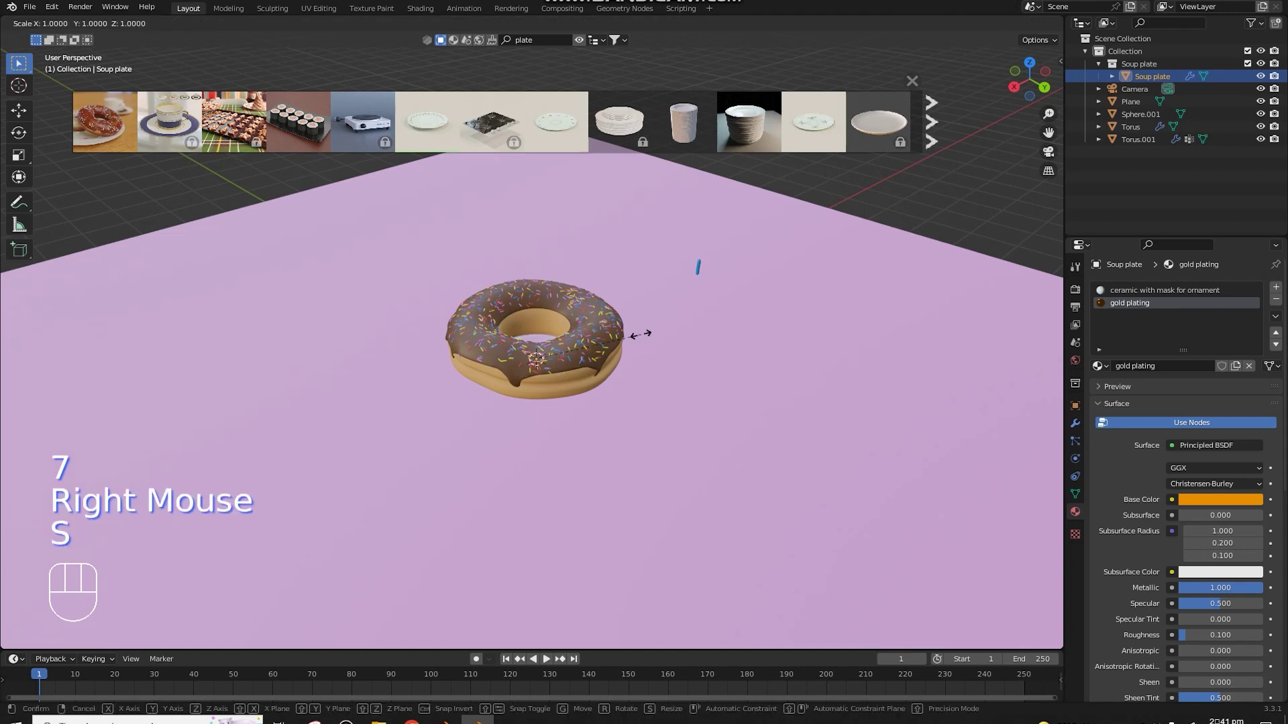
key("1")
key("5")
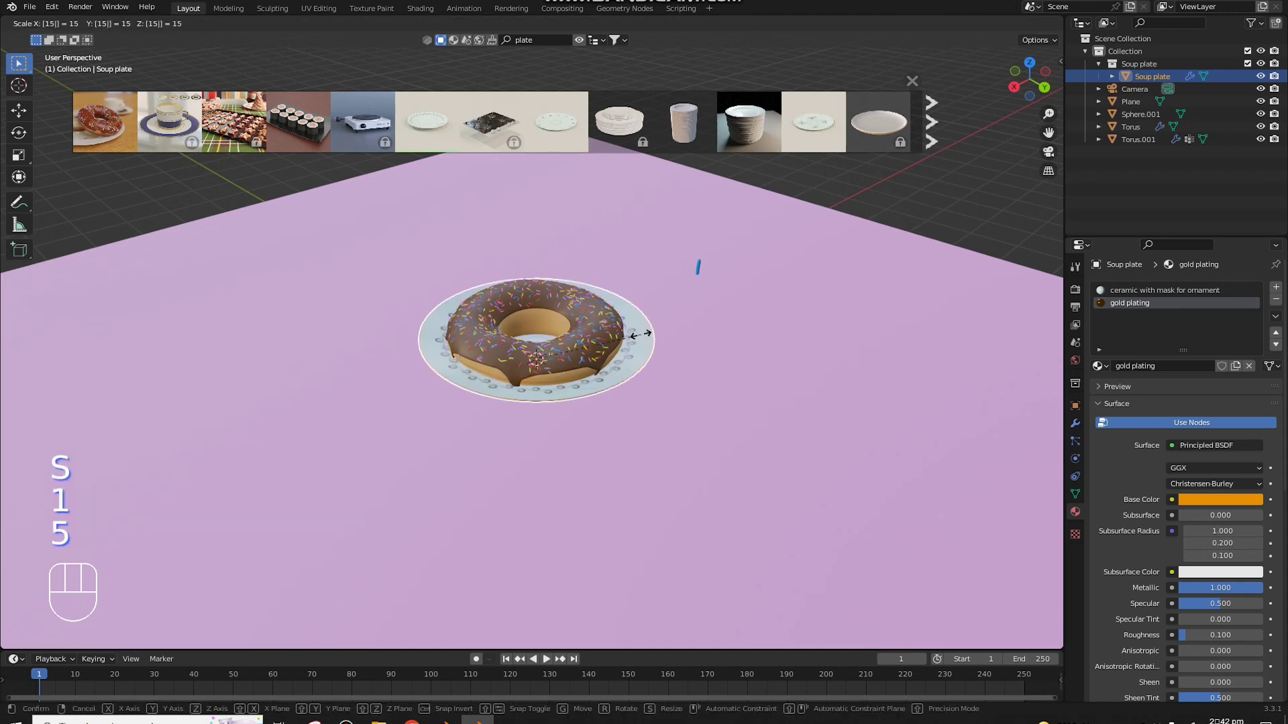
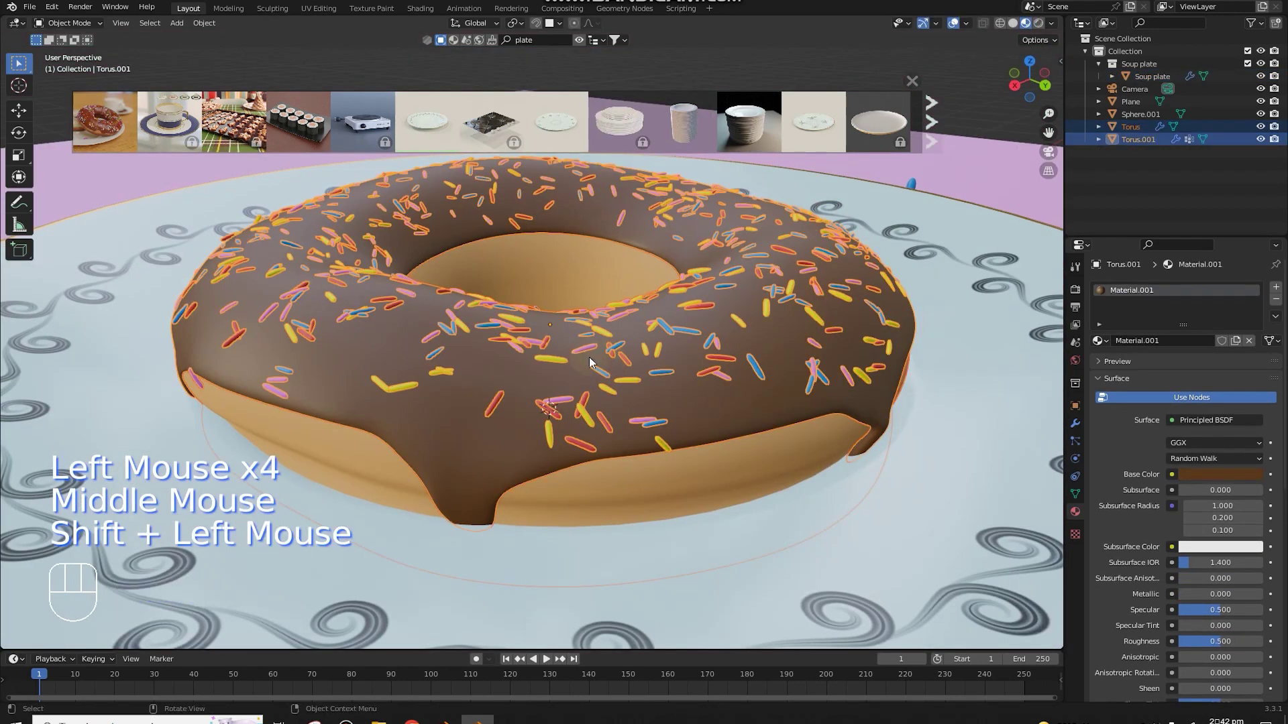
Step: Grab the donut to lift it straight up onto the plate
key("g")
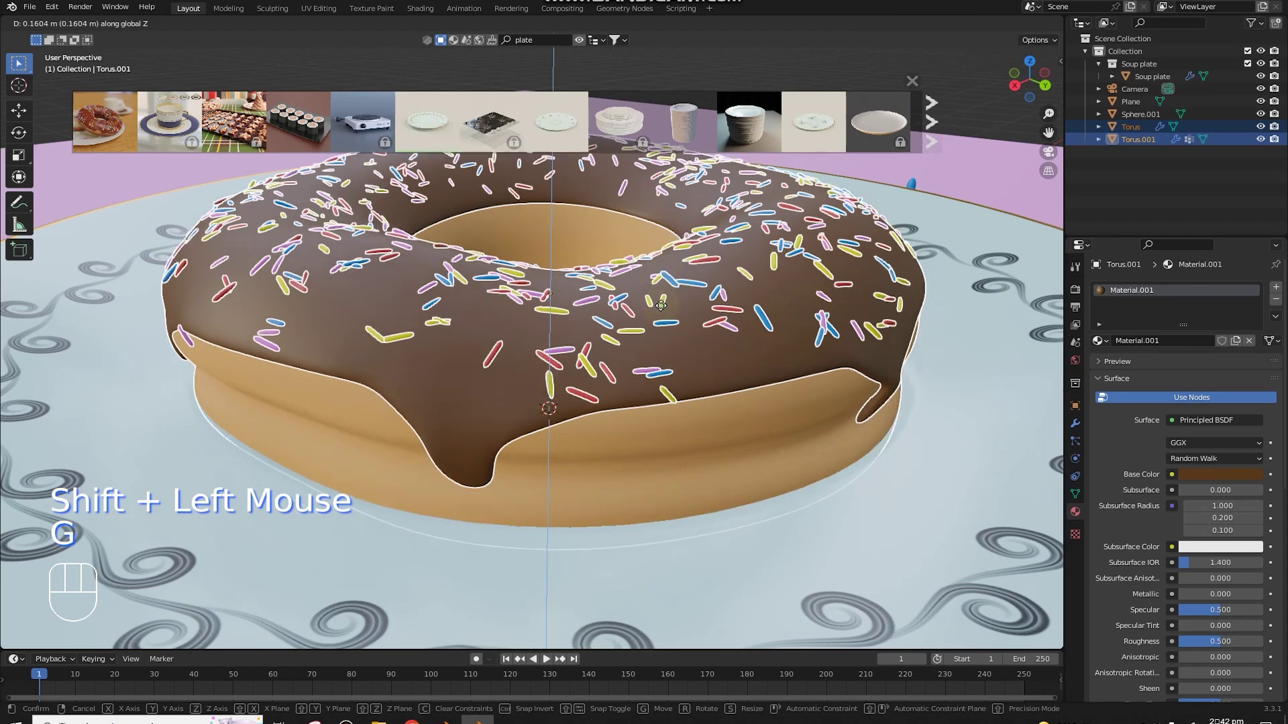
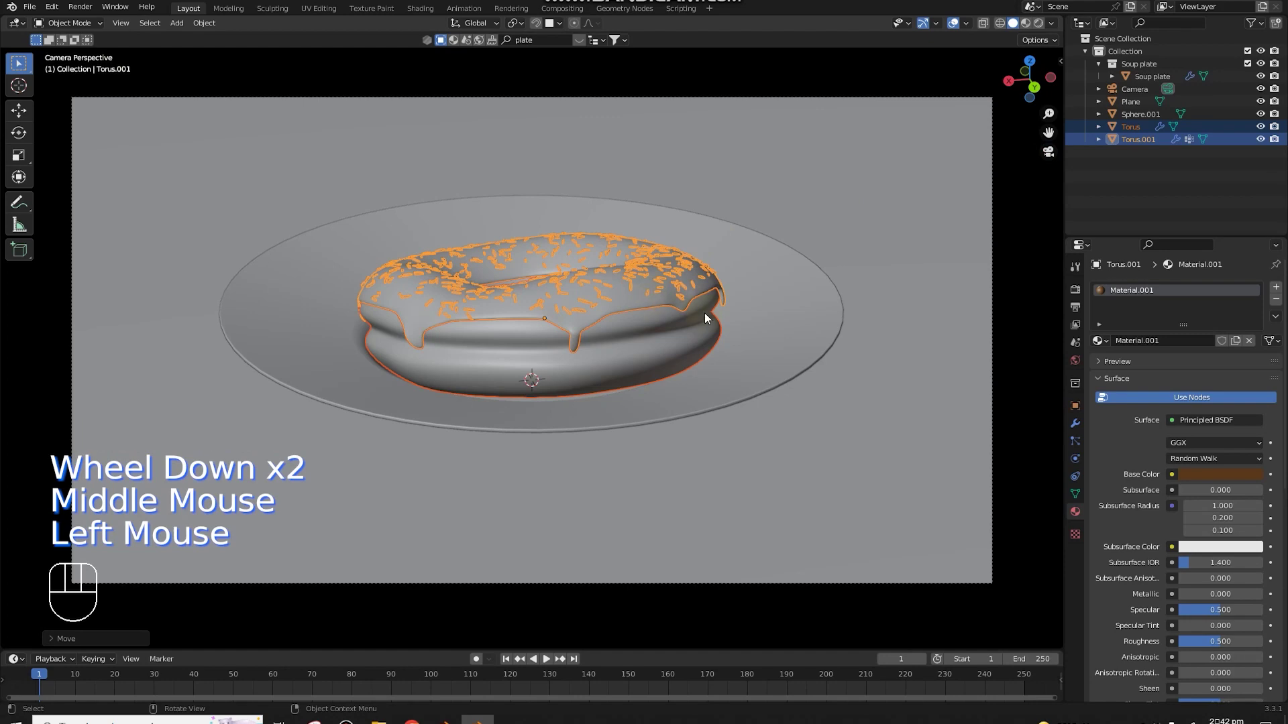
Step: Select the camera and move it closer to frame the plated donut
left_click_drag(632, 323, 708, 329)
left_click_drag(535, 314, 619, 323)
scroll("up", 3)
middle_click(528, 330)
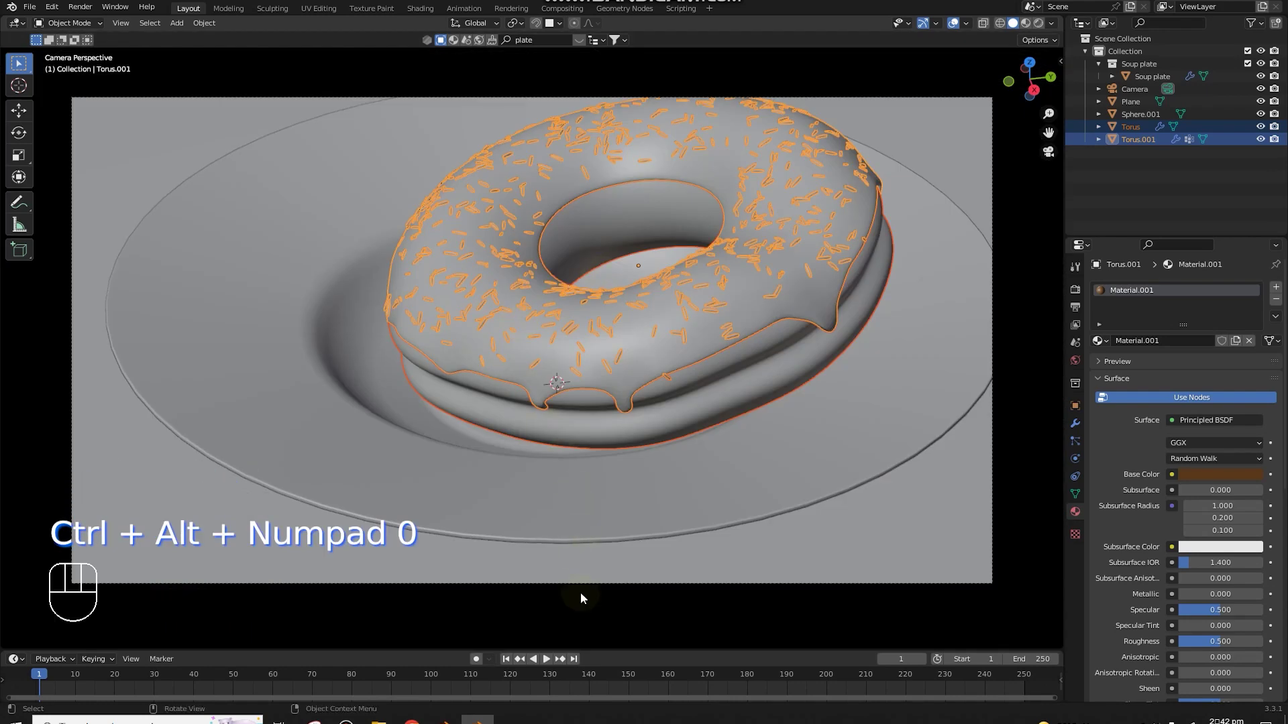
left_click(588, 587)
key("g")
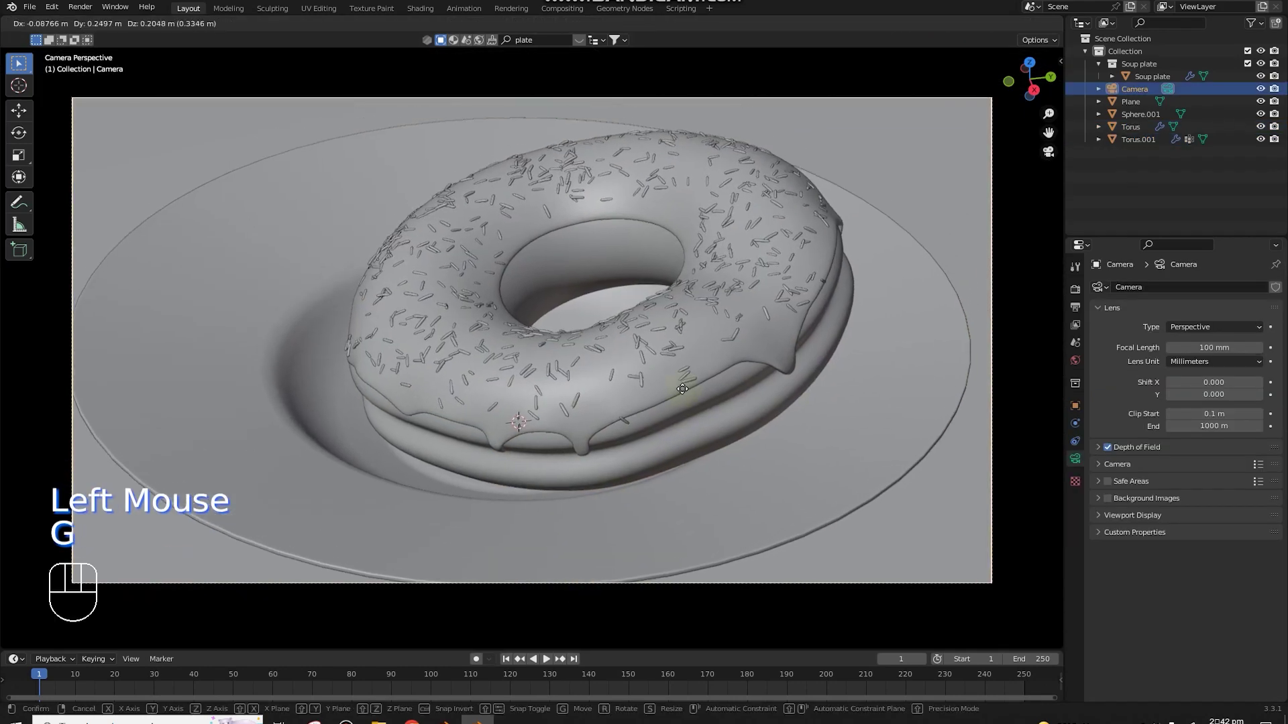
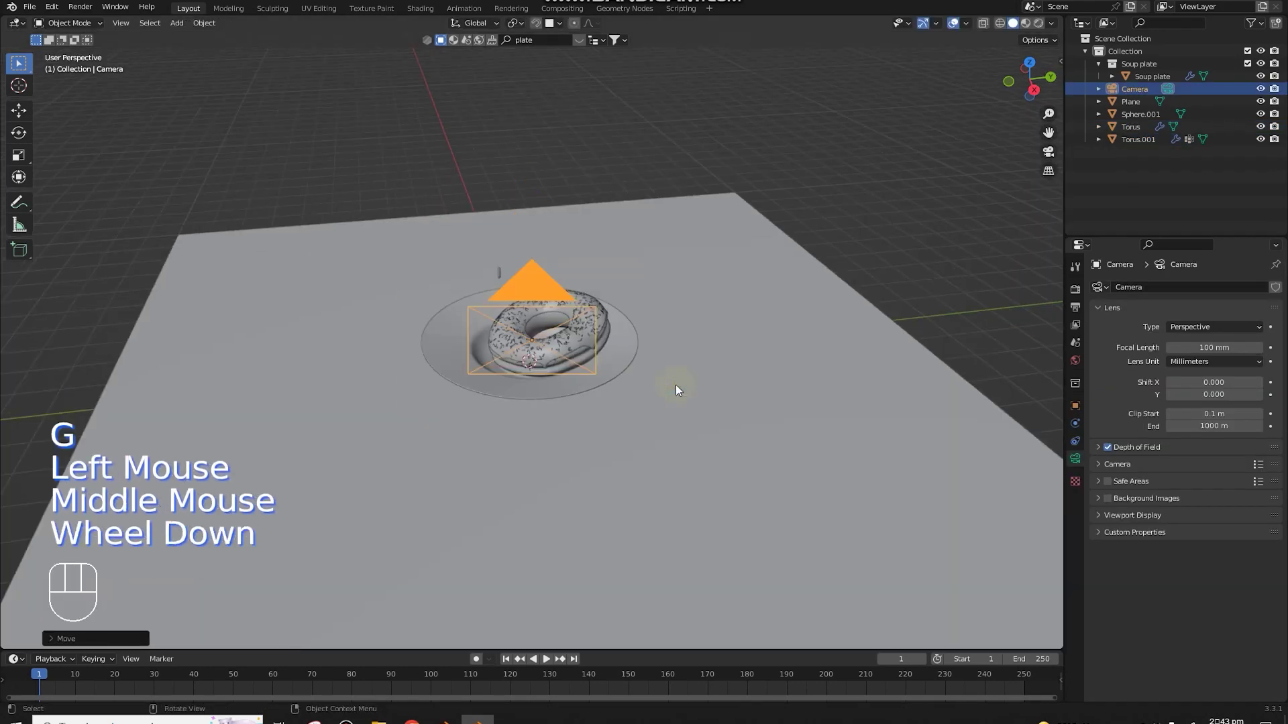
Step: Select the stray sprinkle floating above the donut
scroll("down", 3)
scroll("down", 3)
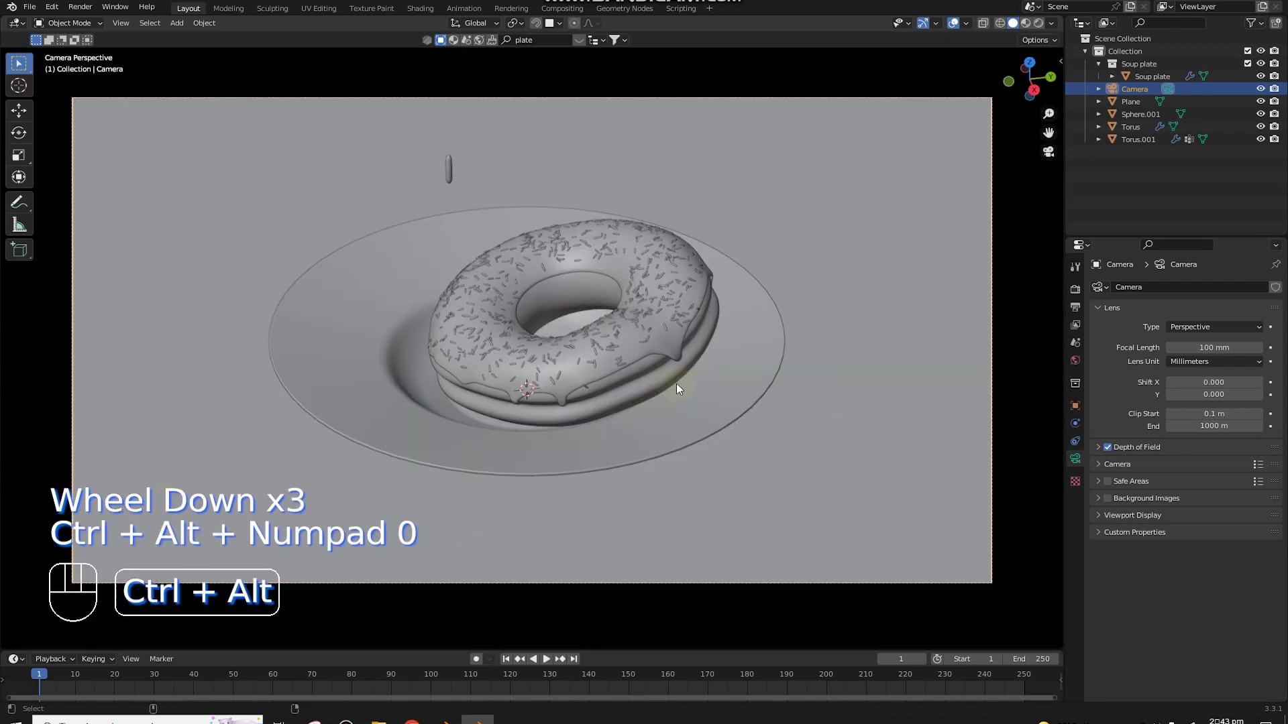
left_click(450, 169)
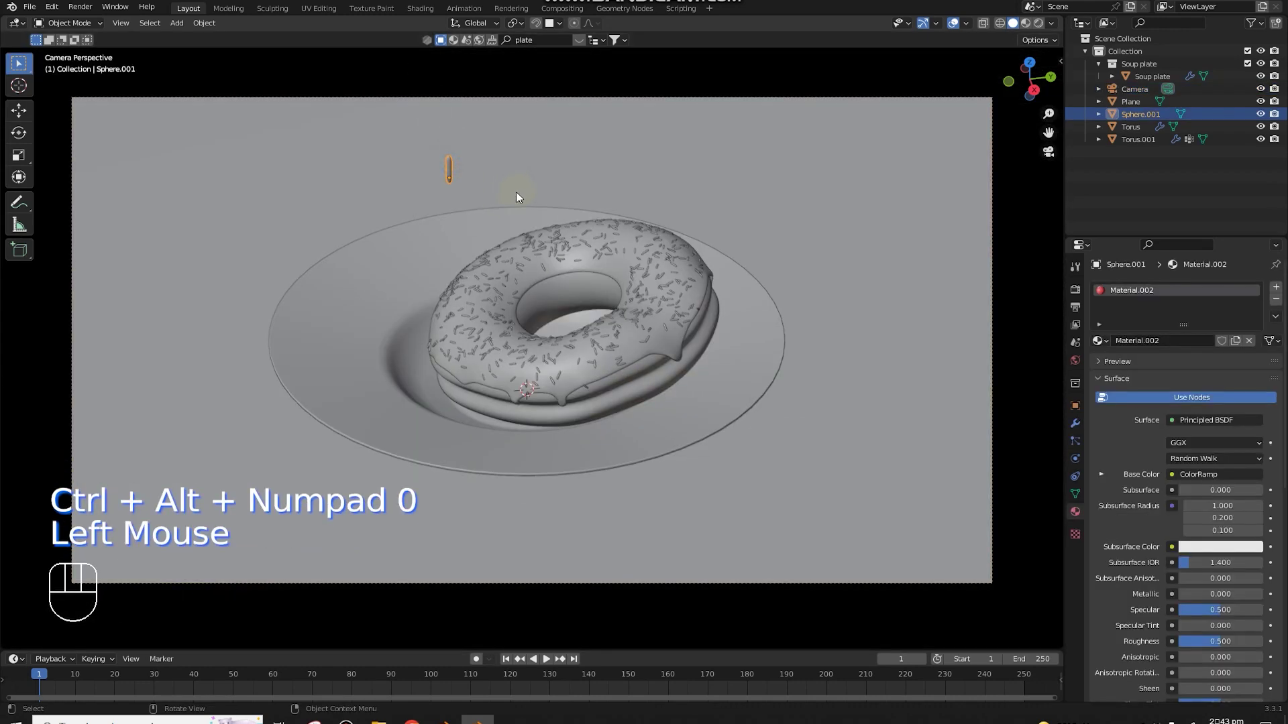
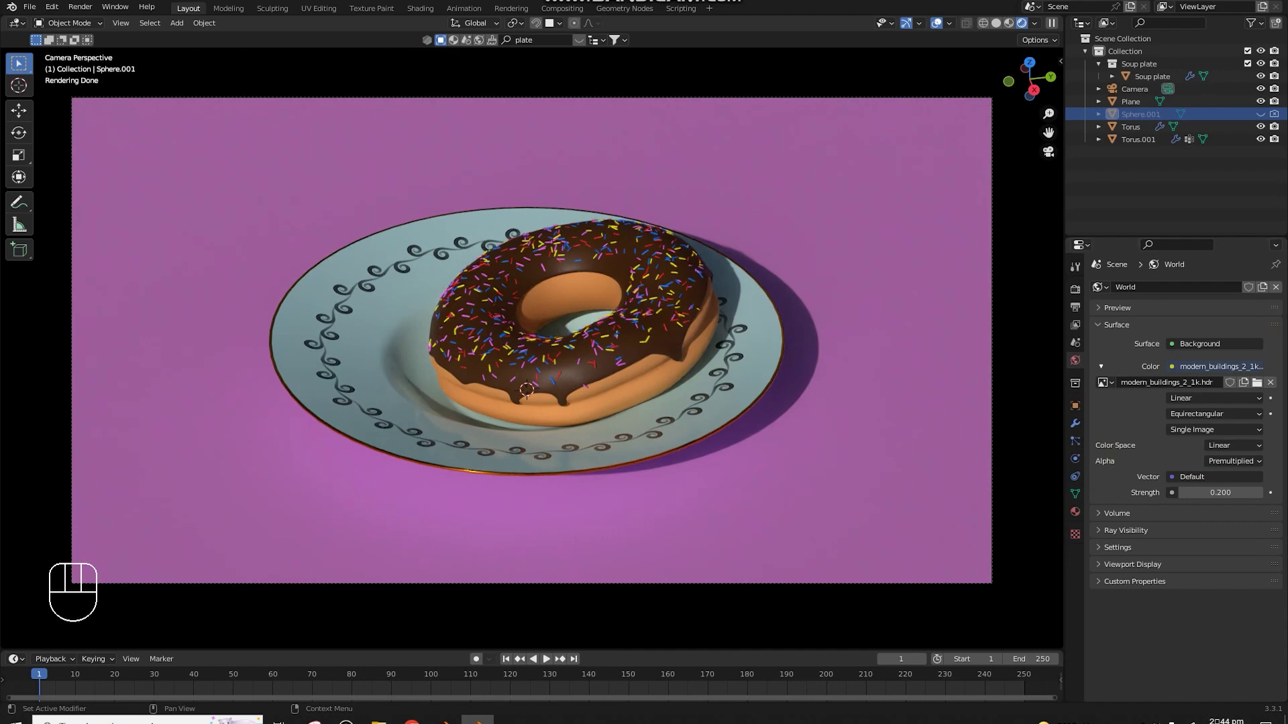
Step: Launch the file browser to pick a replacement environment image
left_click(1269, 386)
Step: Browse to drive H:, then cancel the file browser without loading an image
left_click(1269, 385)
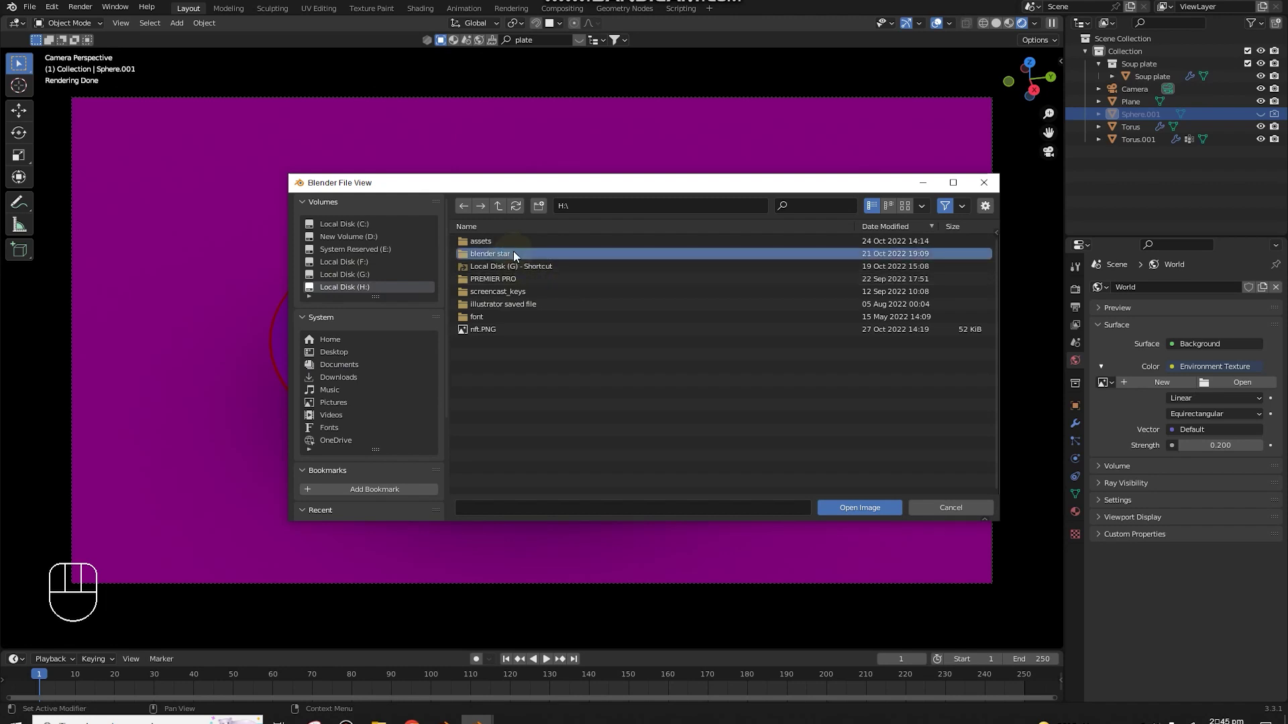
left_click(979, 177)
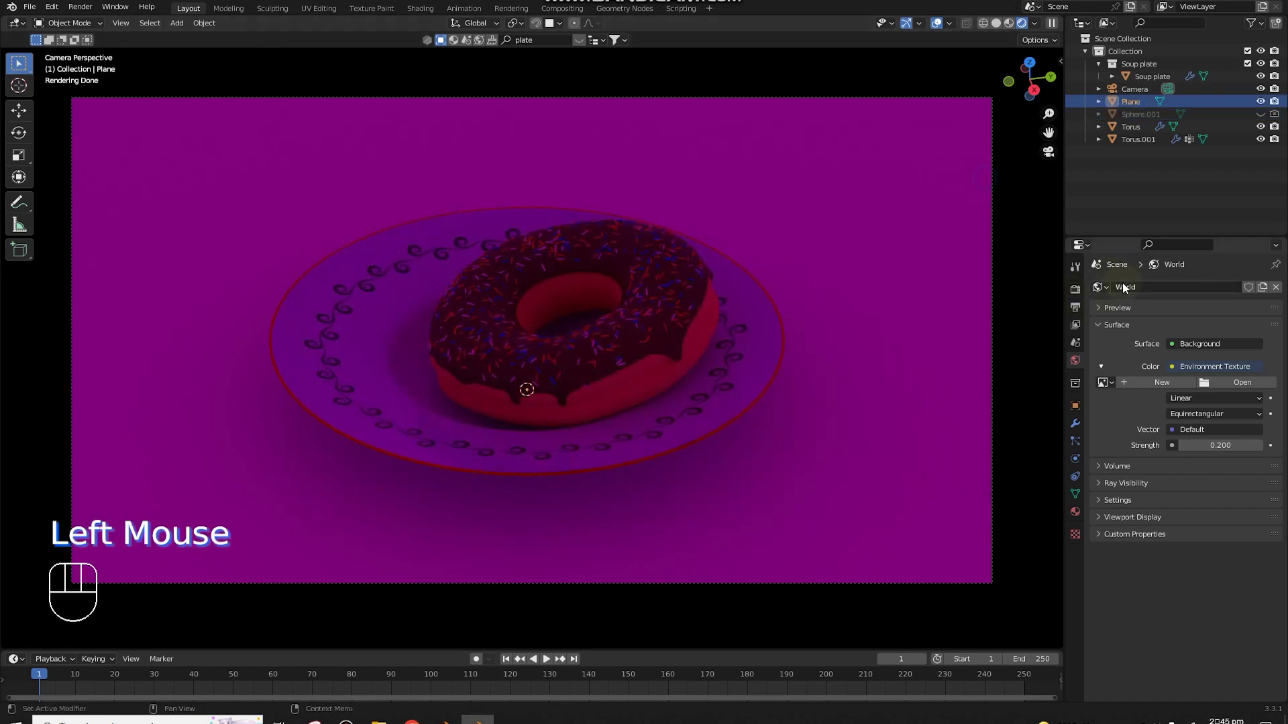